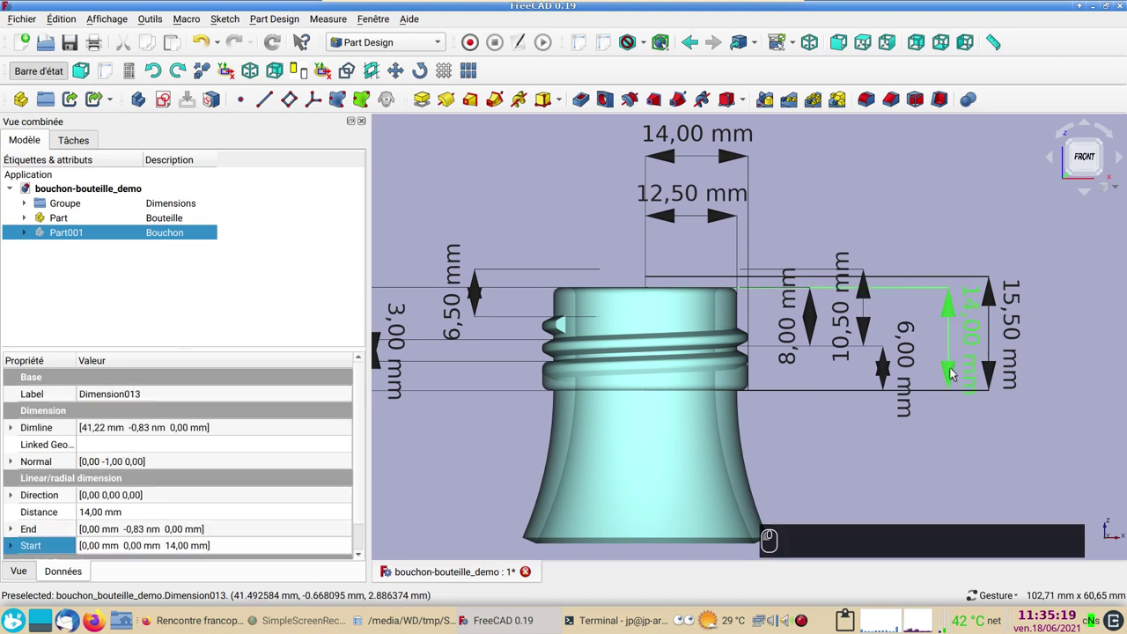
Delete the 14 mm height dimension, switch to Draft and expand the Dimensions group.
key(Delete)
drag(439, 42, 397, 4)
drag(398, 11, 29, 99)
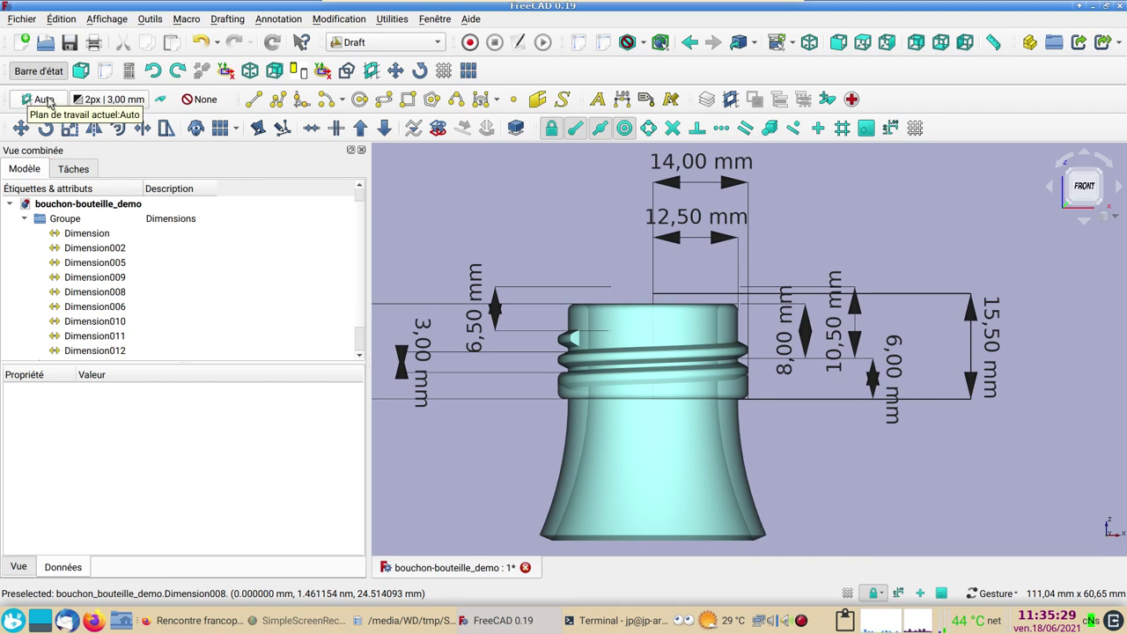
Check the working plane settings, then start a new Draft dimension.
drag(463, 201, 235, 365)
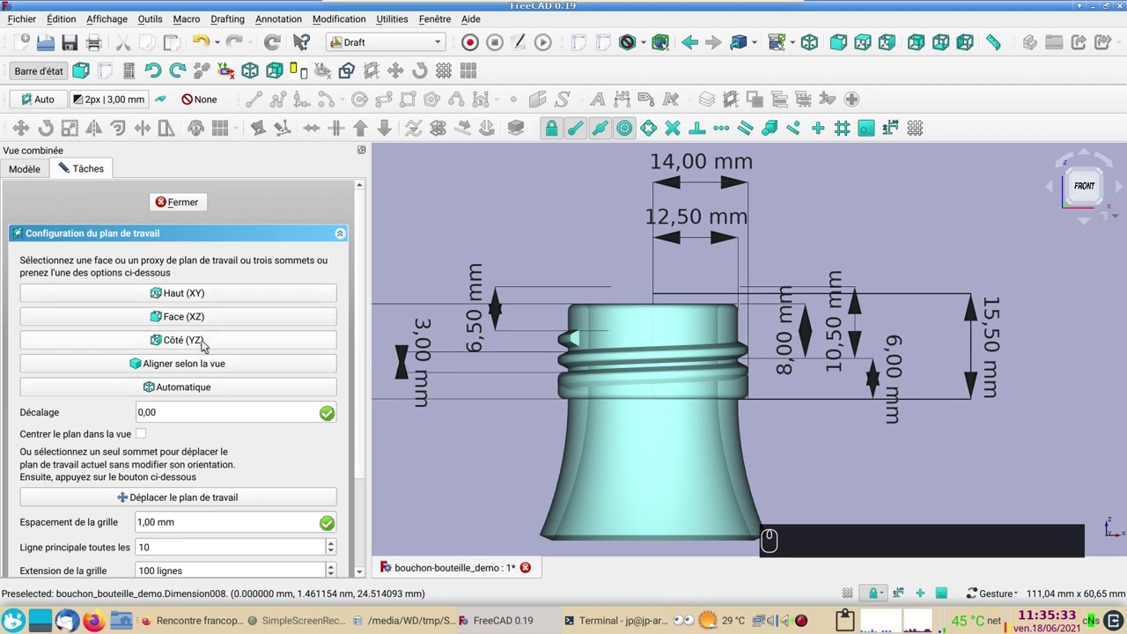
drag(188, 210, 623, 106)
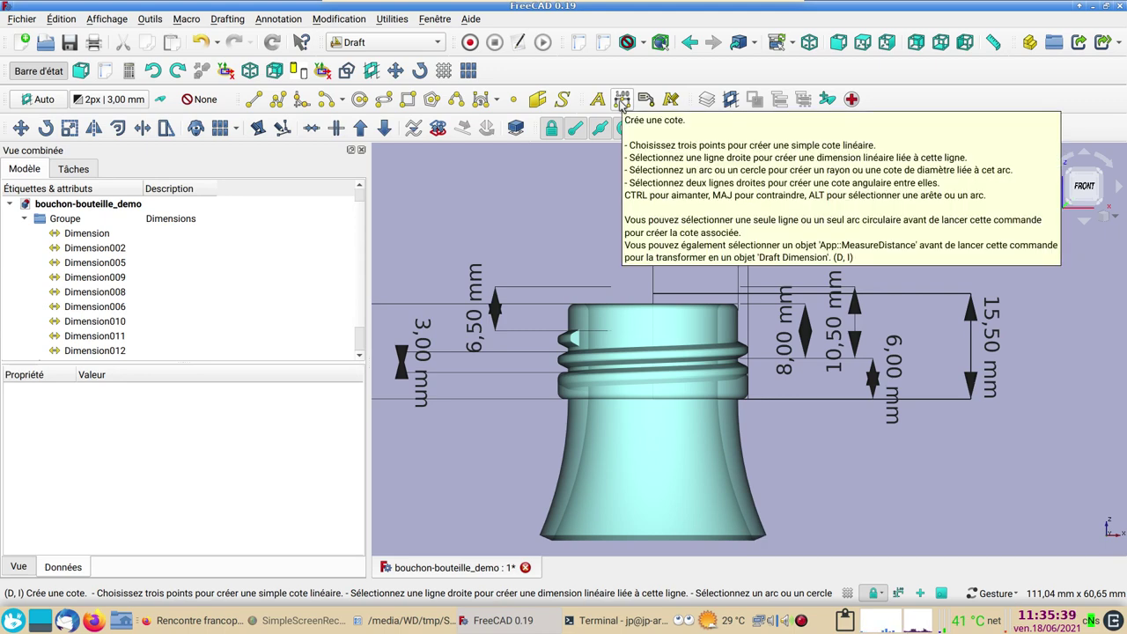
click(622, 103)
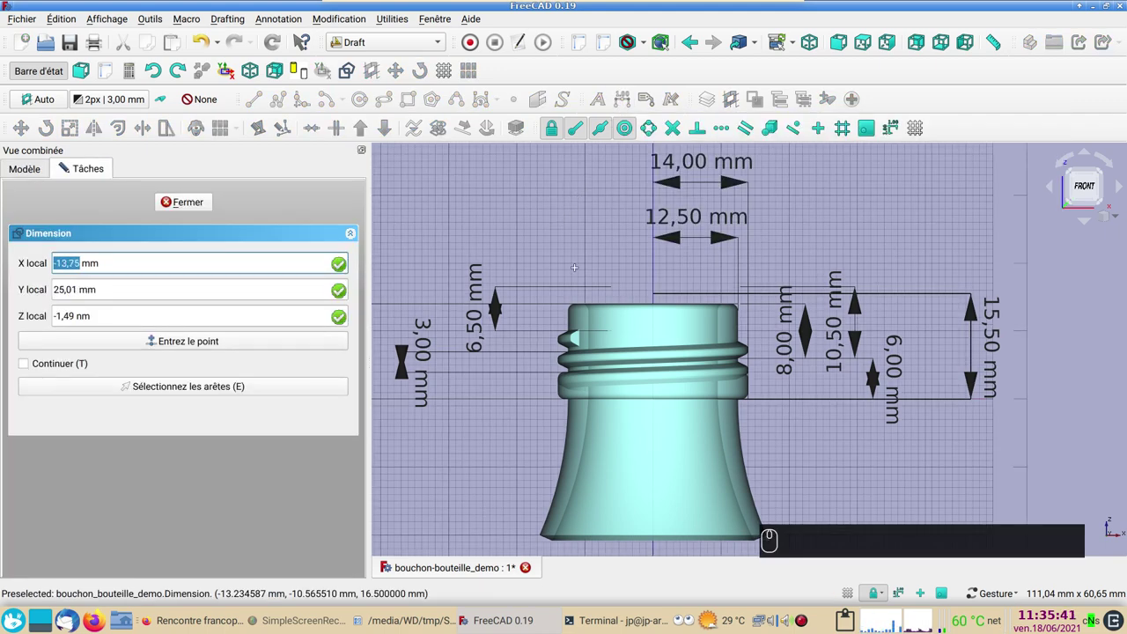
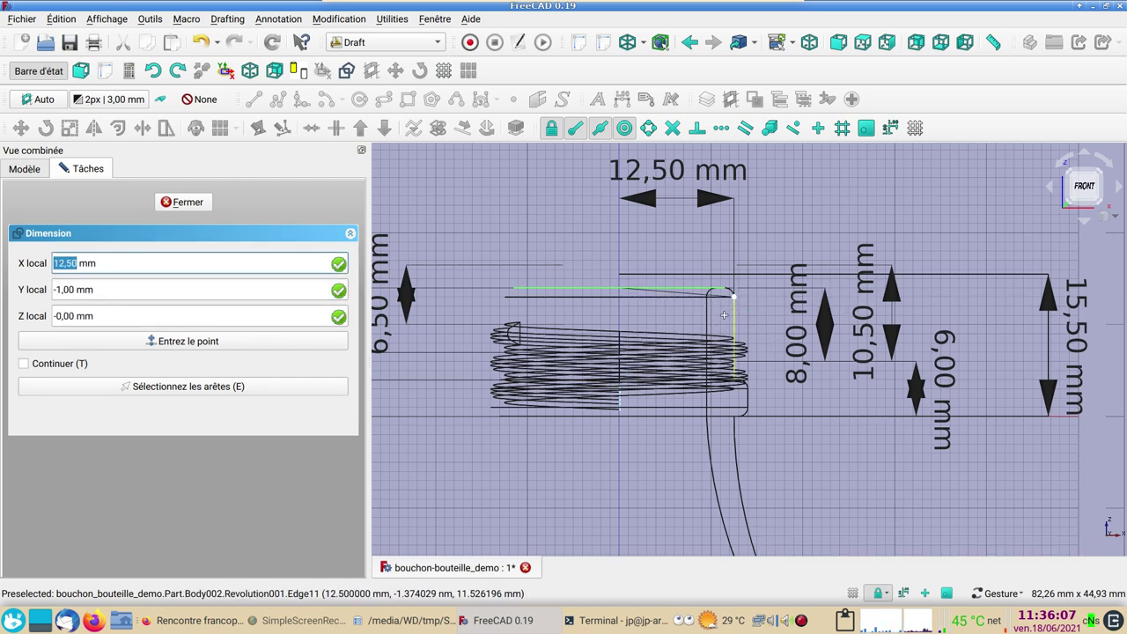
Constrain the dimension's second point vertically below the first on the bottle neck.
key(y)
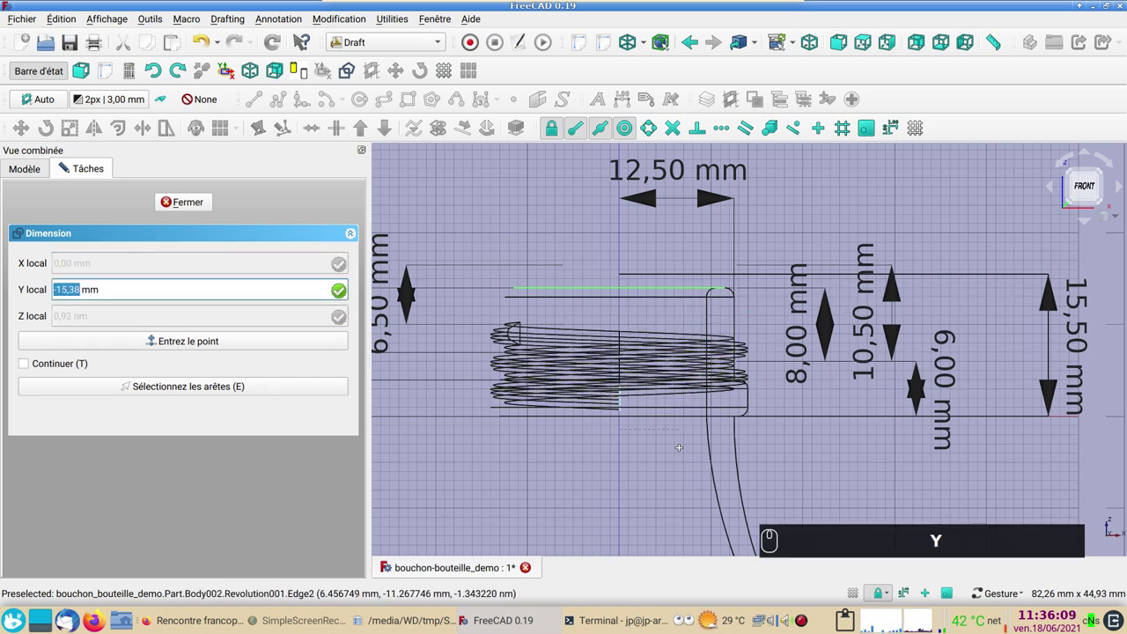
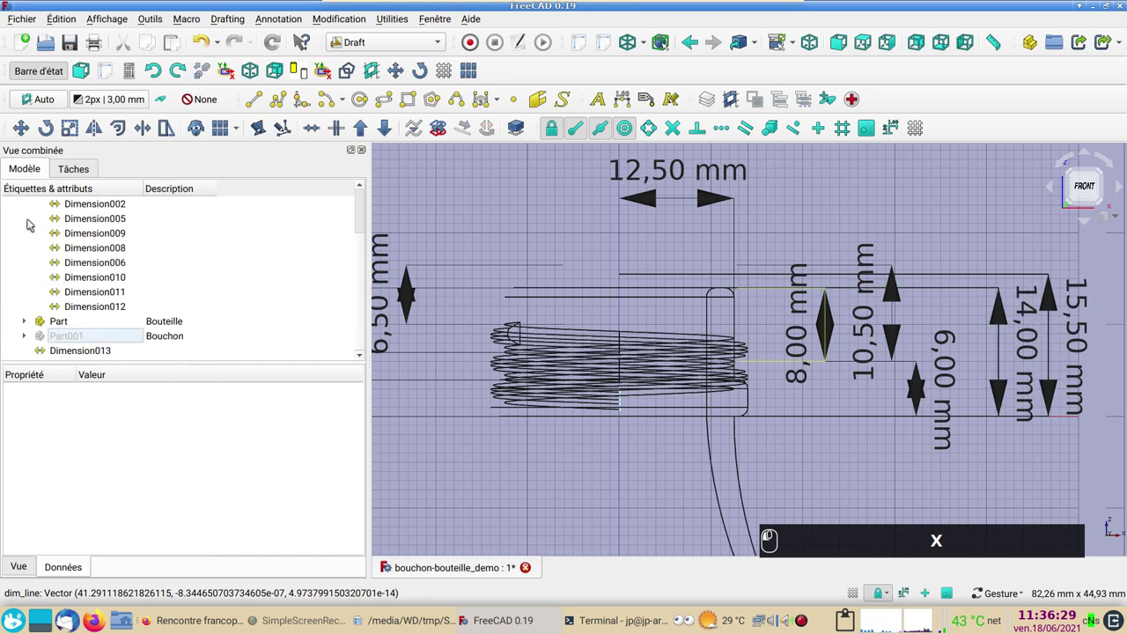
Drag the new 14 mm Dimension013 into the Dimensions group and check the group's contents.
drag(44, 225, 31, 233)
click(31, 234)
drag(53, 273, 80, 228)
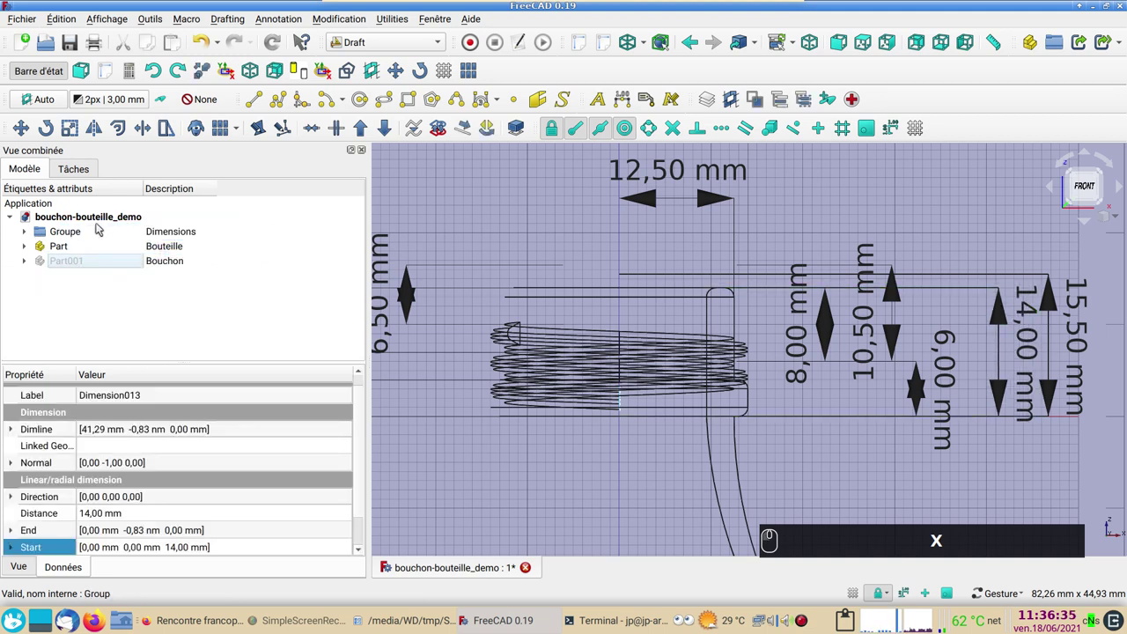
click(84, 229)
click(86, 230)
key(space)
key(space)
key(space)
key(space)
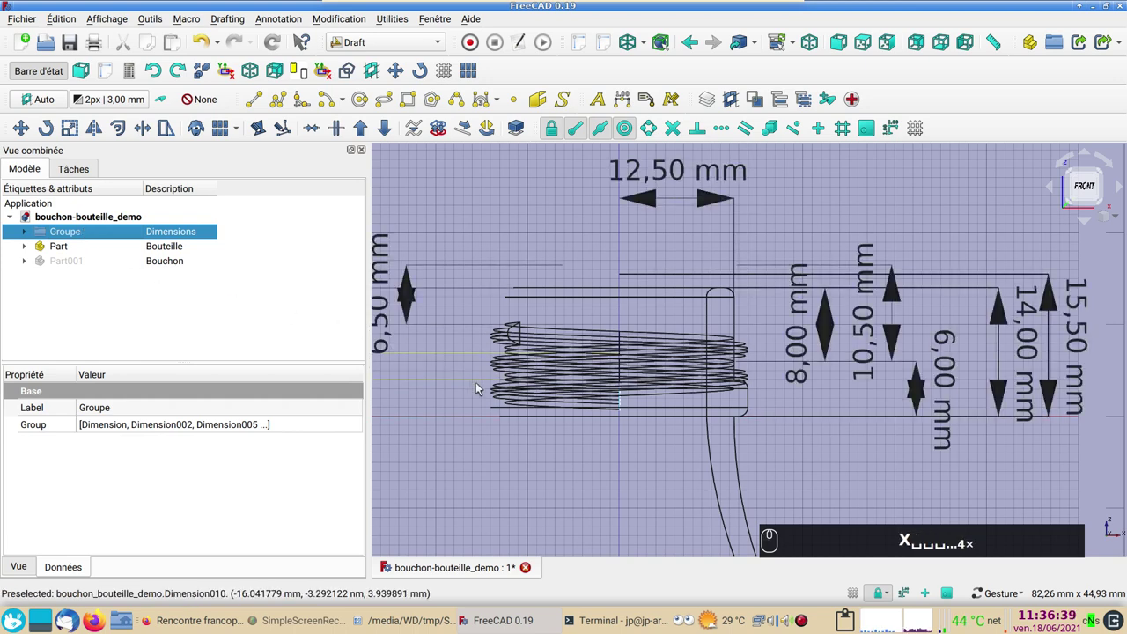
Bring the whole bottle neck with its dimensions back into view.
drag(491, 388, 495, 404)
scroll(up, 3)
drag(511, 461, 537, 459)
text(X␣␣␣...4×)
text(²)
drag(546, 453, 556, 435)
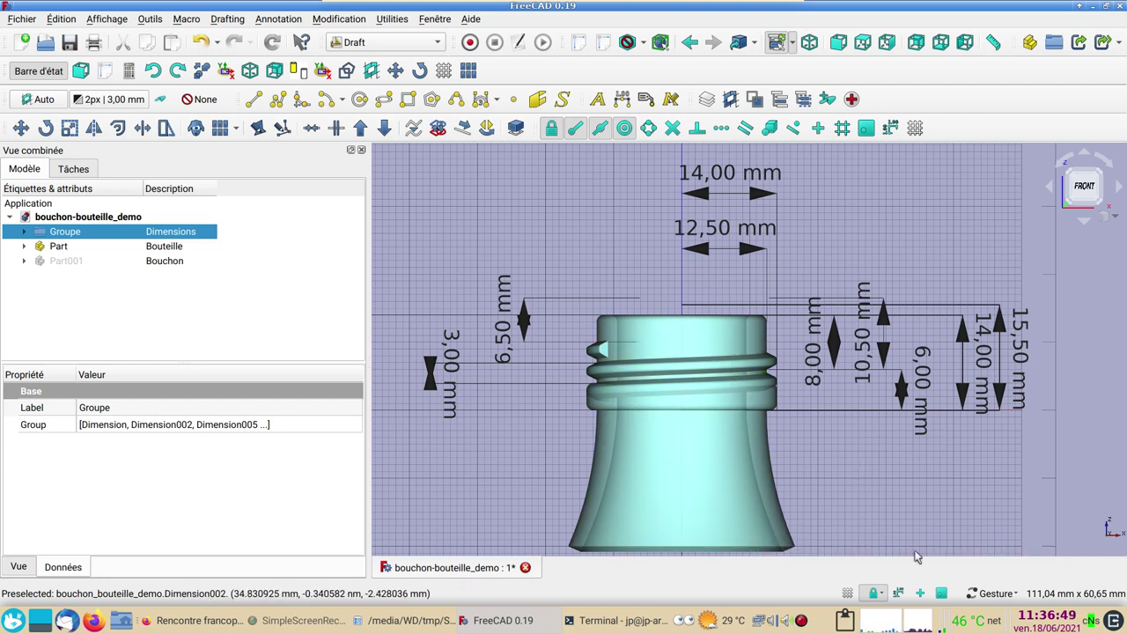
Check the navigation style menu, then turn off the Draft grid and zoom out.
click(1020, 598)
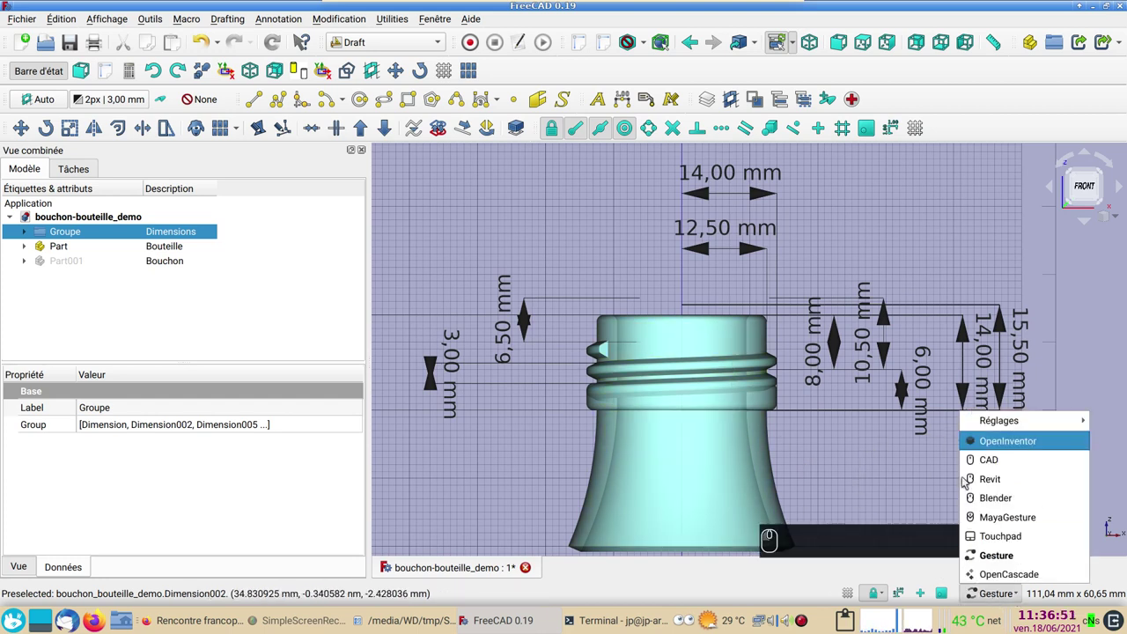
click(896, 484)
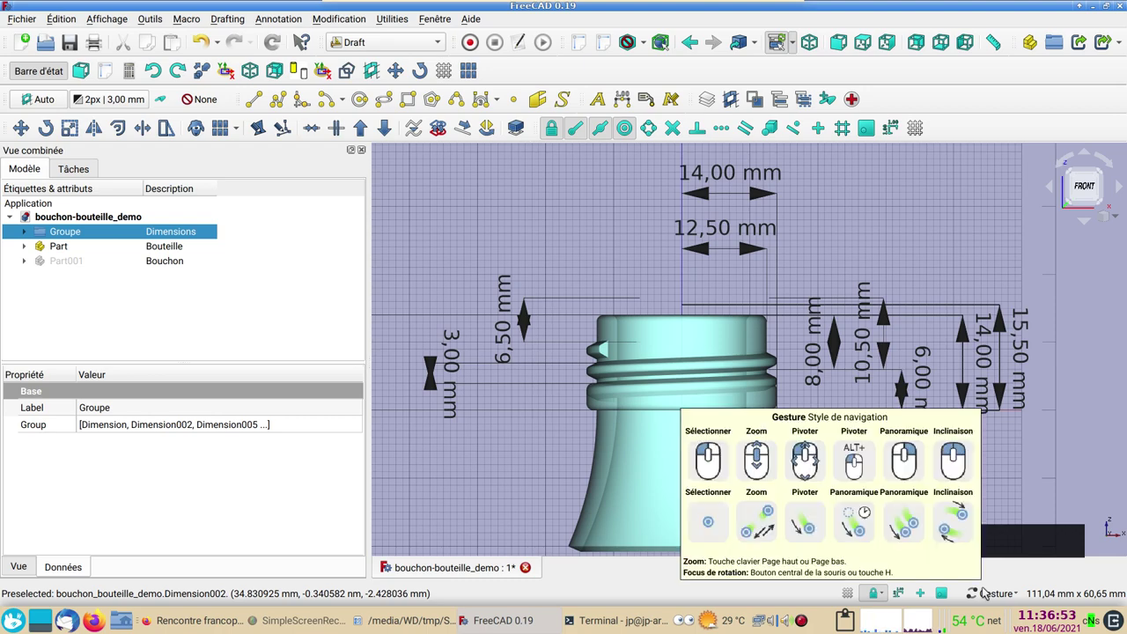
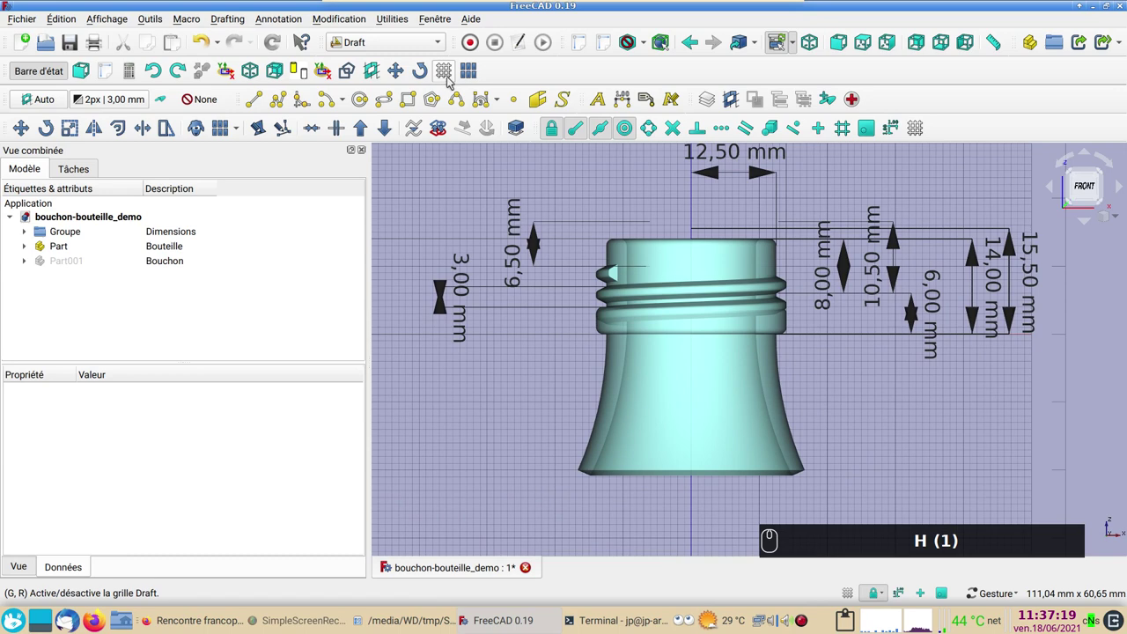
drag(446, 70, 583, 412)
scroll(down, 3)
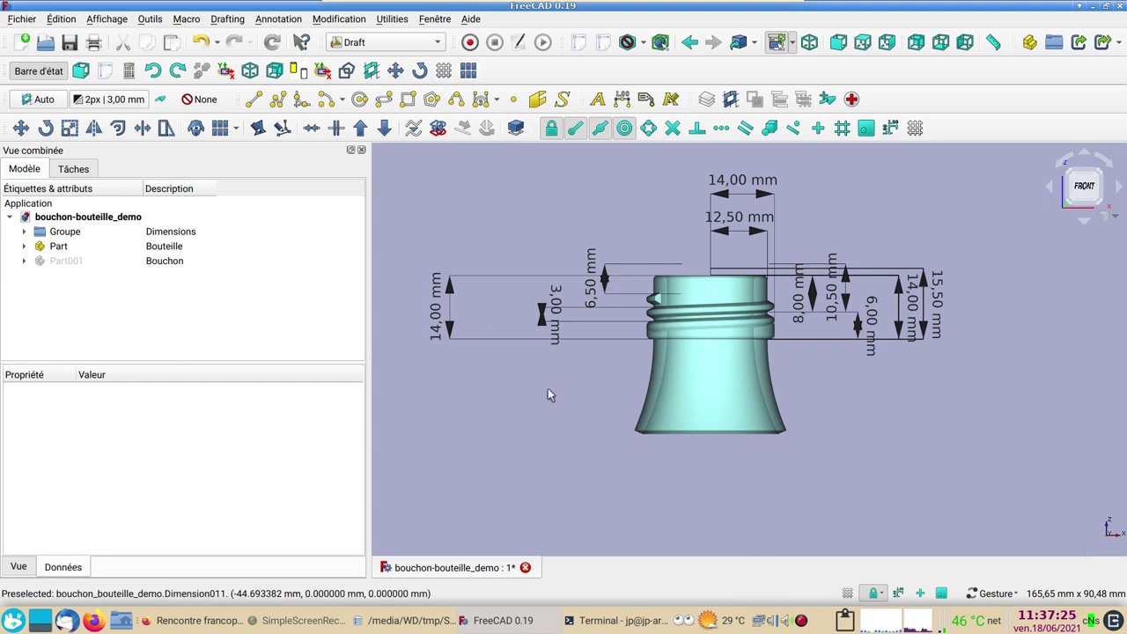
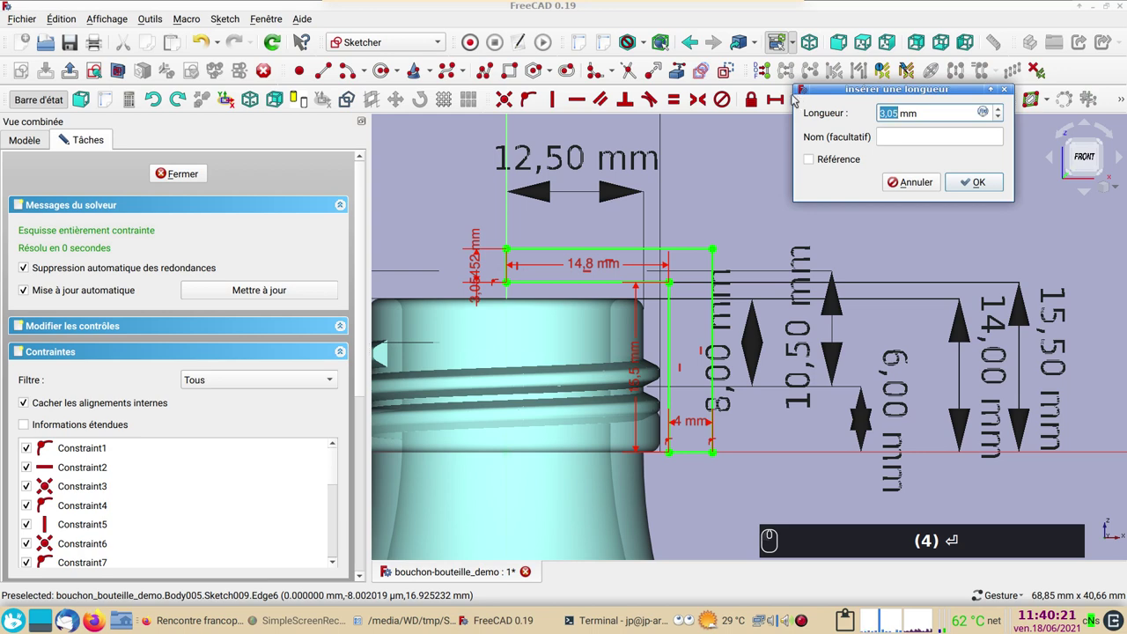
Set the corner length constraints on the cap profile to 2.5 mm and 4 mm.
key(2)
key(.)
key(5)
key(Return)
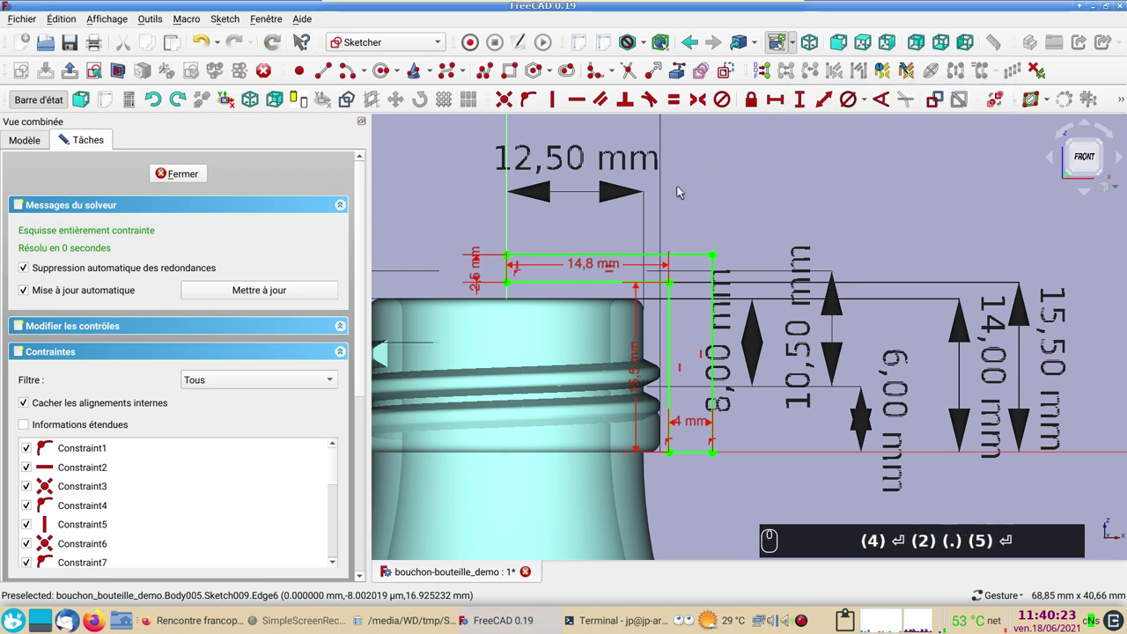
click(791, 234)
scroll(up, 3)
middle_click(721, 228)
double_click(683, 214)
scroll(up, 3)
text((4) ⏎ (2) (.) (5) ⏎)
drag(632, 270, 662, 499)
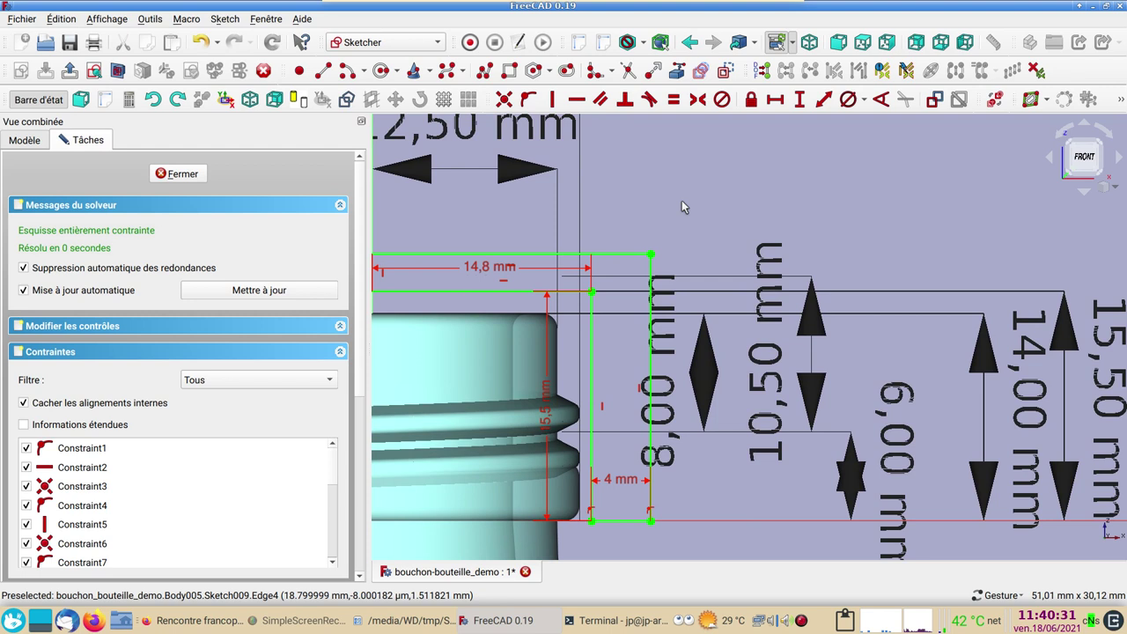
Fillet the outer corners of the profile and constrain their radius to 3 mm.
drag(617, 76, 629, 121)
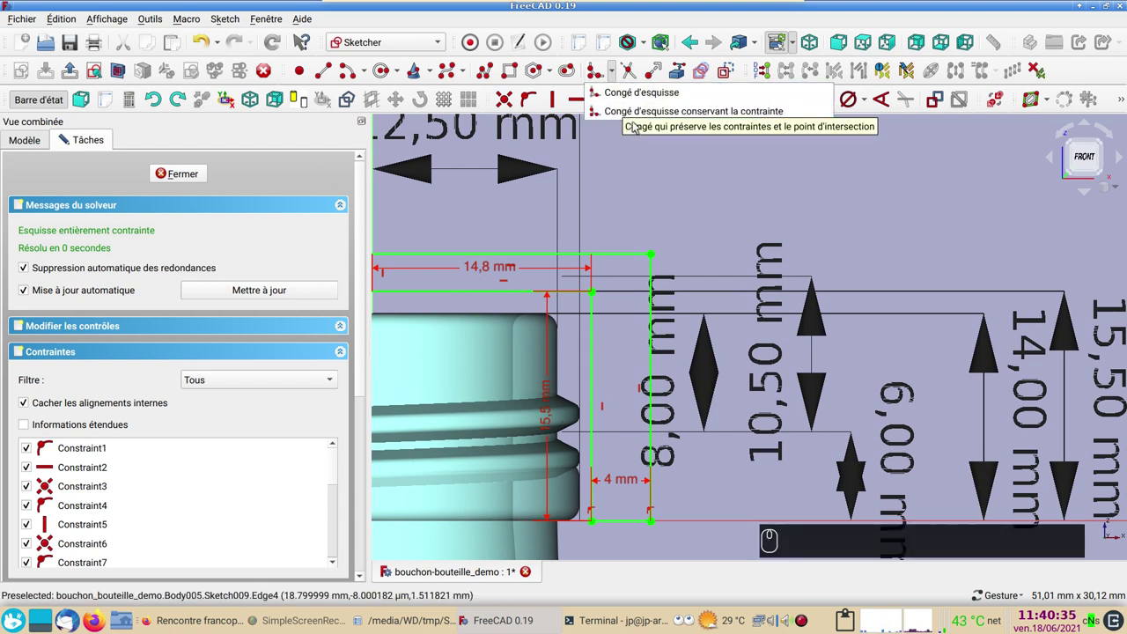
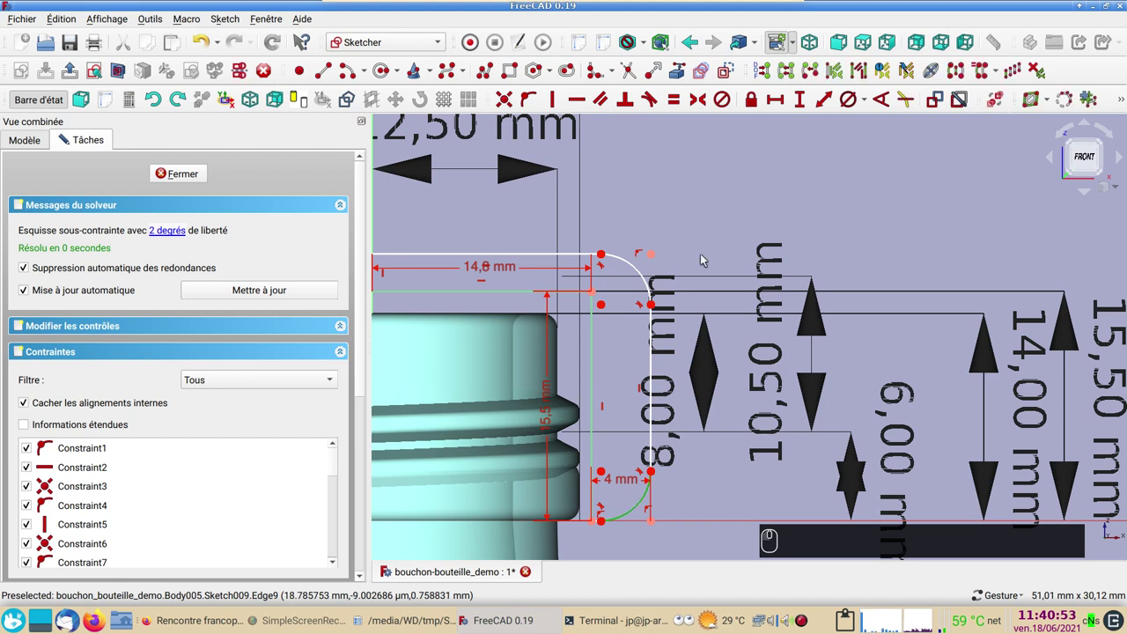
drag(642, 274, 871, 109)
click(870, 115)
drag(697, 293, 608, 258)
key(3)
text((3))
key(Return)
drag(657, 214, 623, 446)
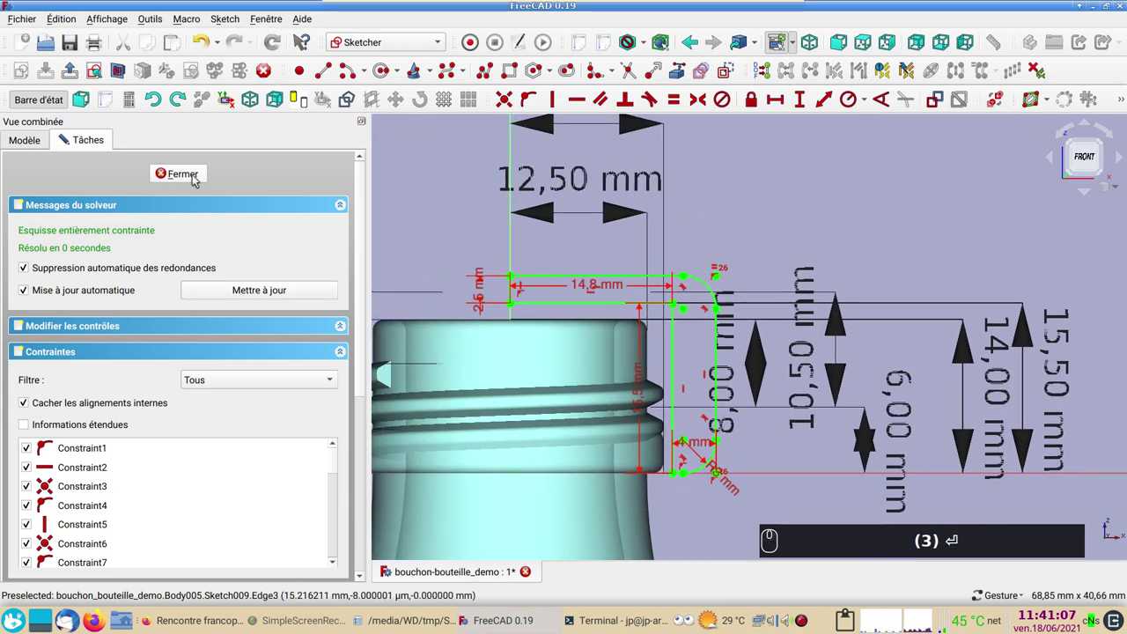
Close the finished cap profile sketch and revolve it into a solid.
drag(193, 177, 254, 265)
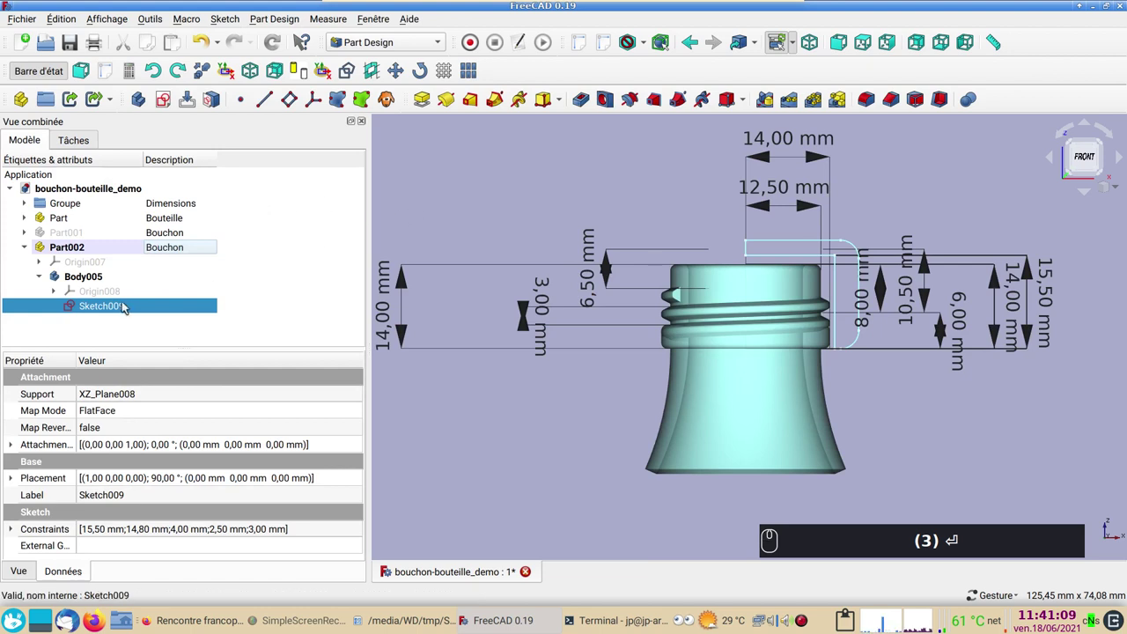
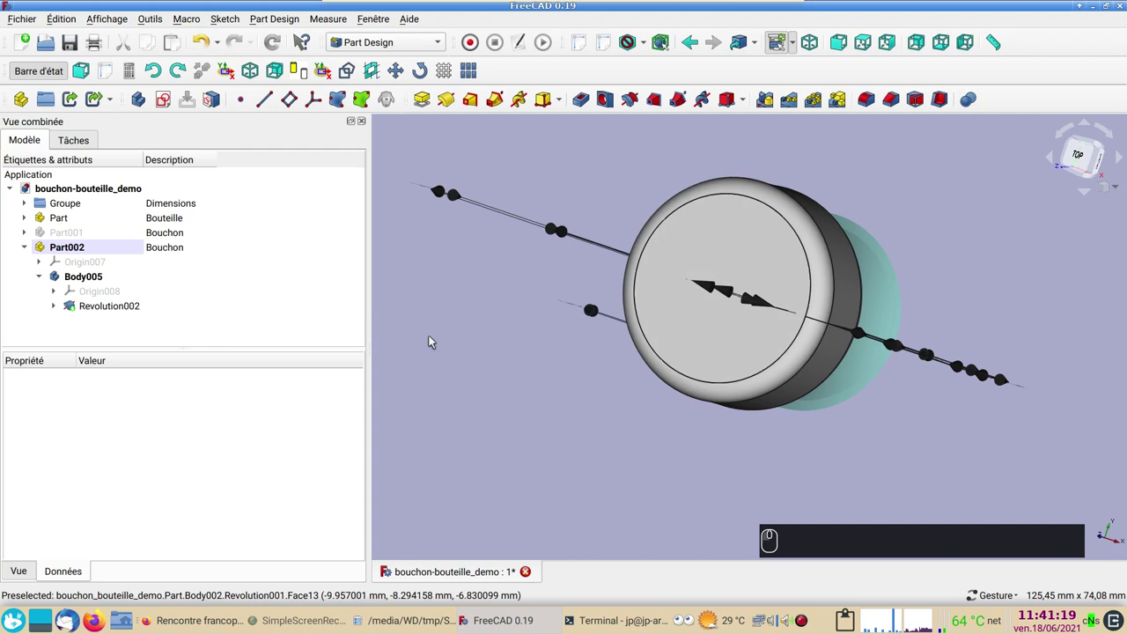
key(2)
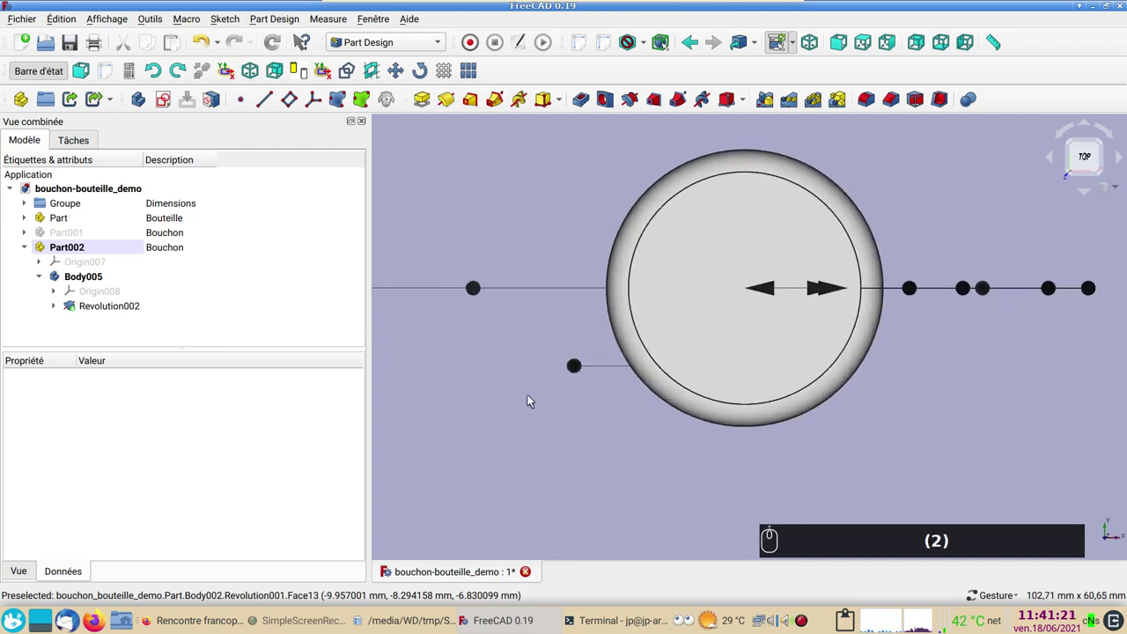
text((2))
drag(547, 427, 86, 277)
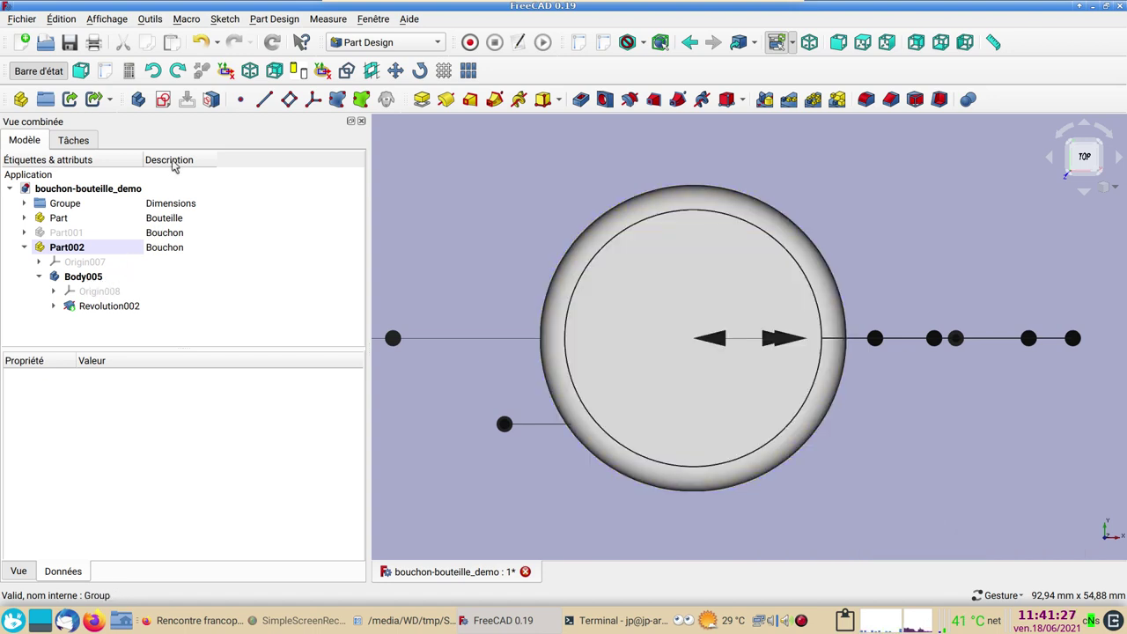
Create a new sketch on XY_Plane008 of Body005.
drag(174, 105, 582, 160)
click(582, 158)
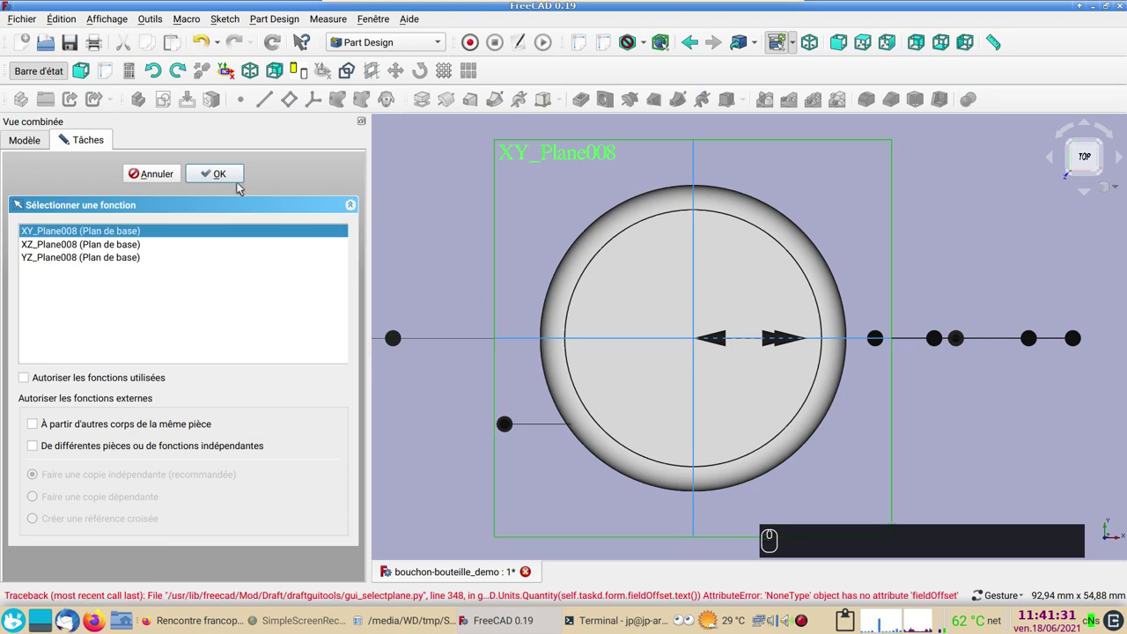
drag(387, 193, 609, 188)
click(605, 186)
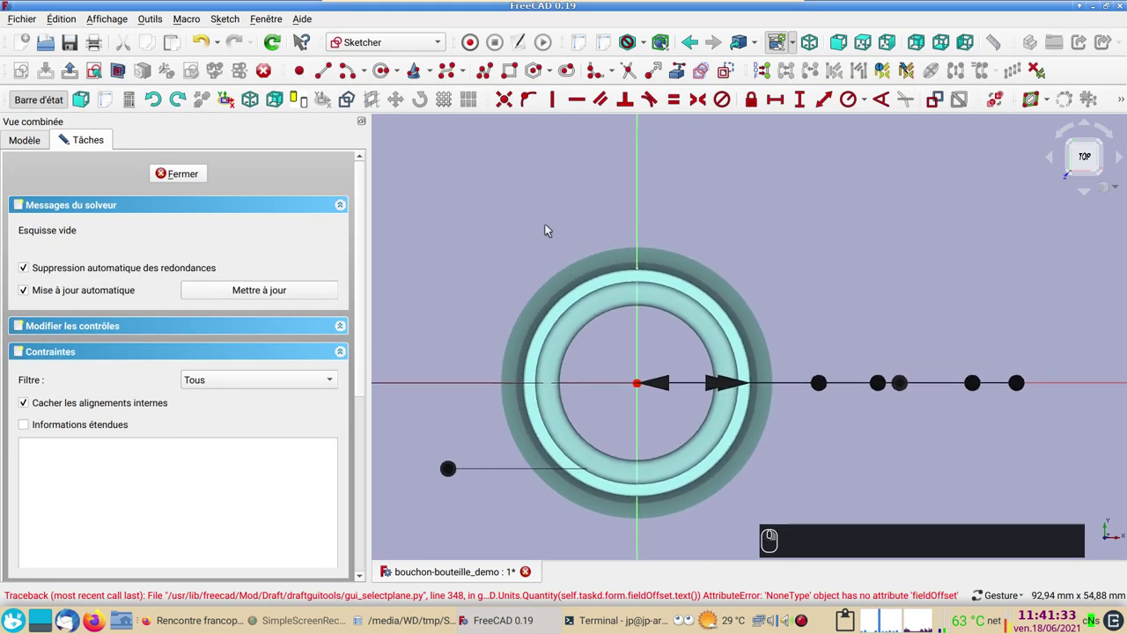
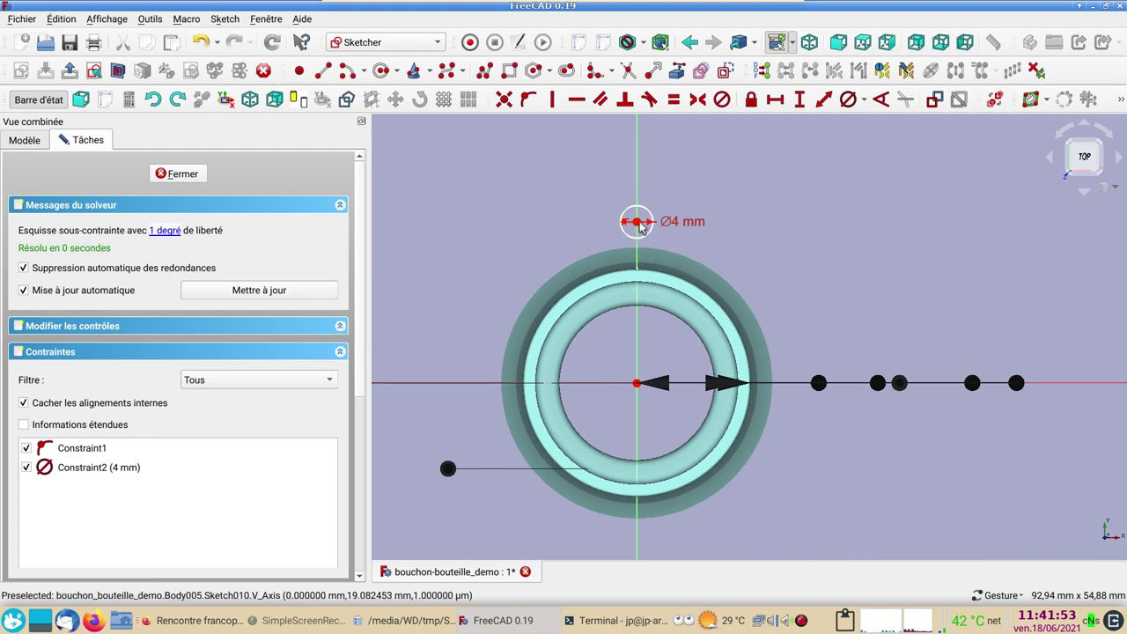
Set the 4 mm circle's distance from the cap centre to 18.8 mm.
drag(643, 224, 633, 375)
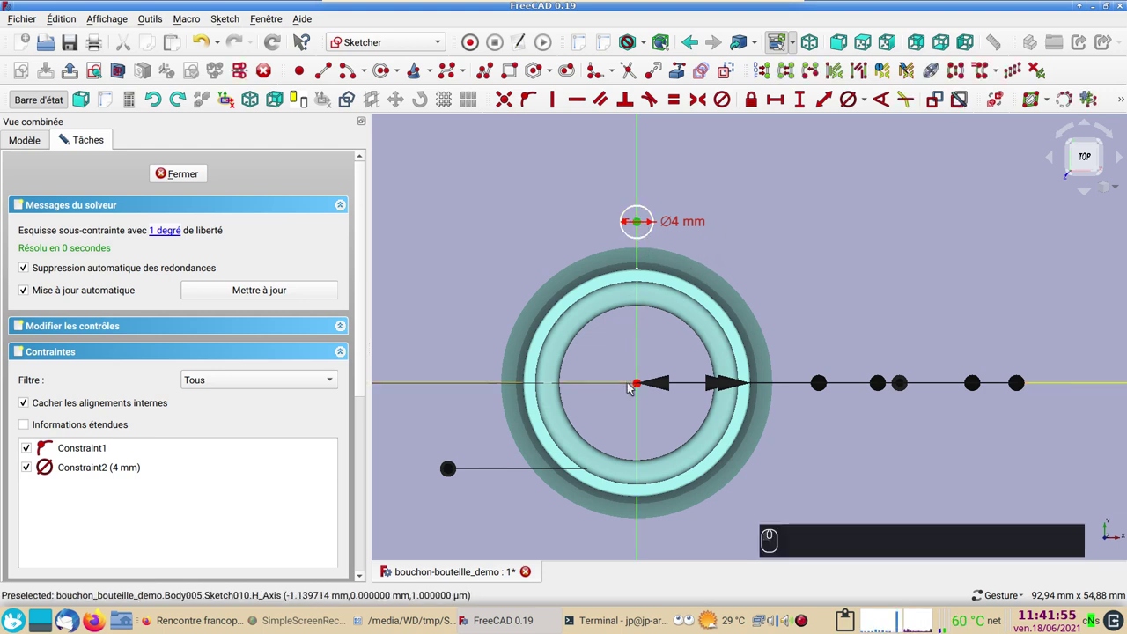
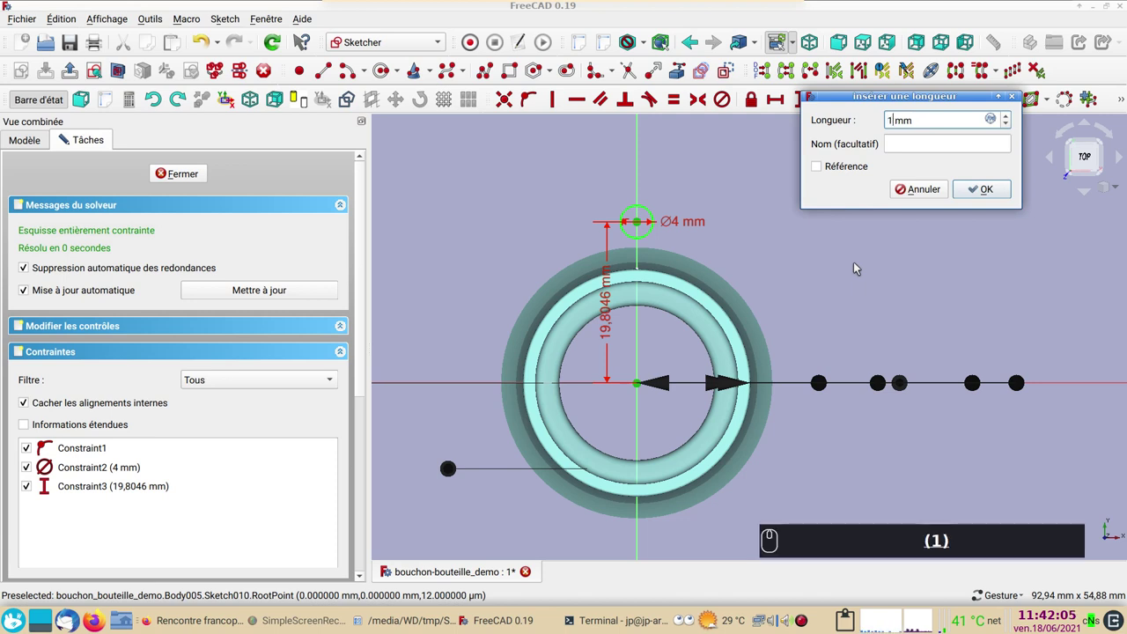
key(KP_8)
key(.)
key(8)
key(Return)
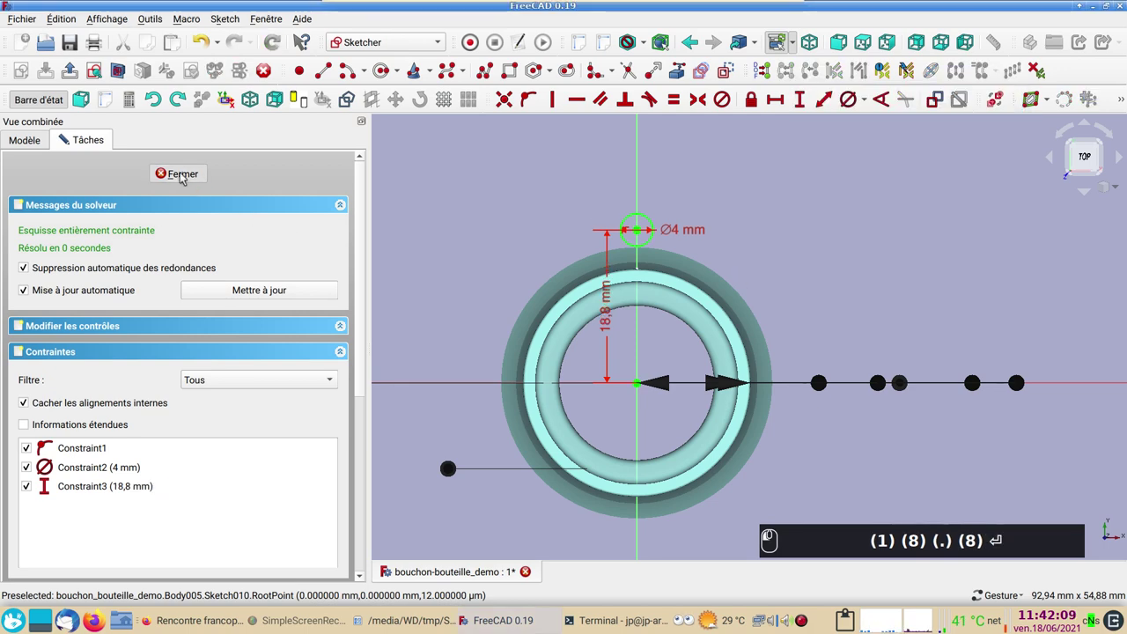
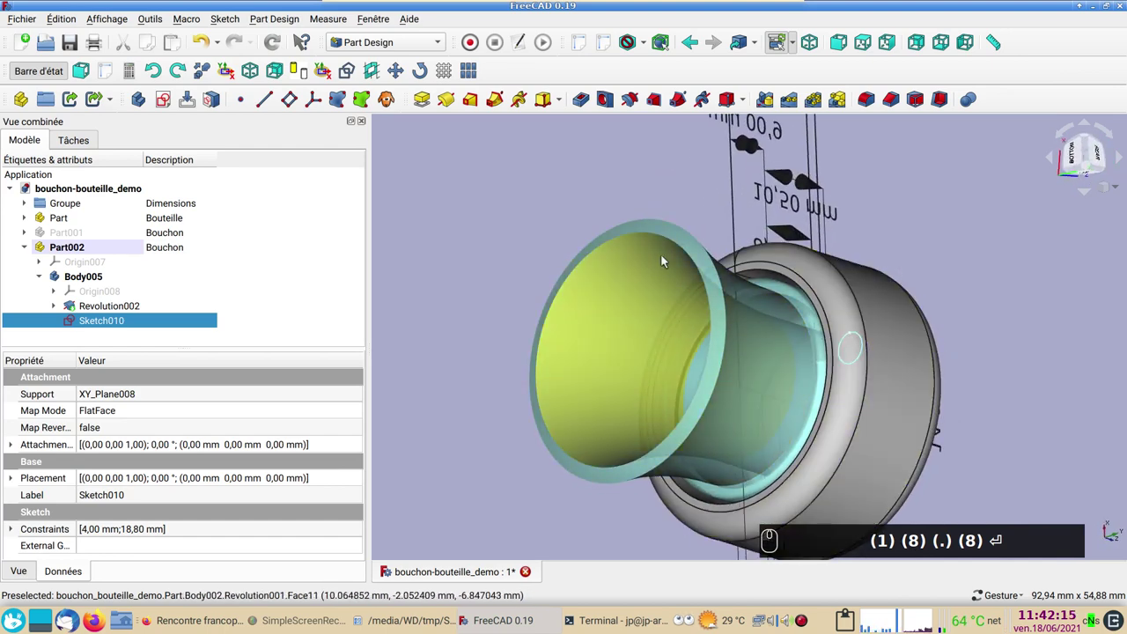
Pocket the circle sketch through all, reversed, into the cap rim and view from top.
click(664, 201)
click(125, 320)
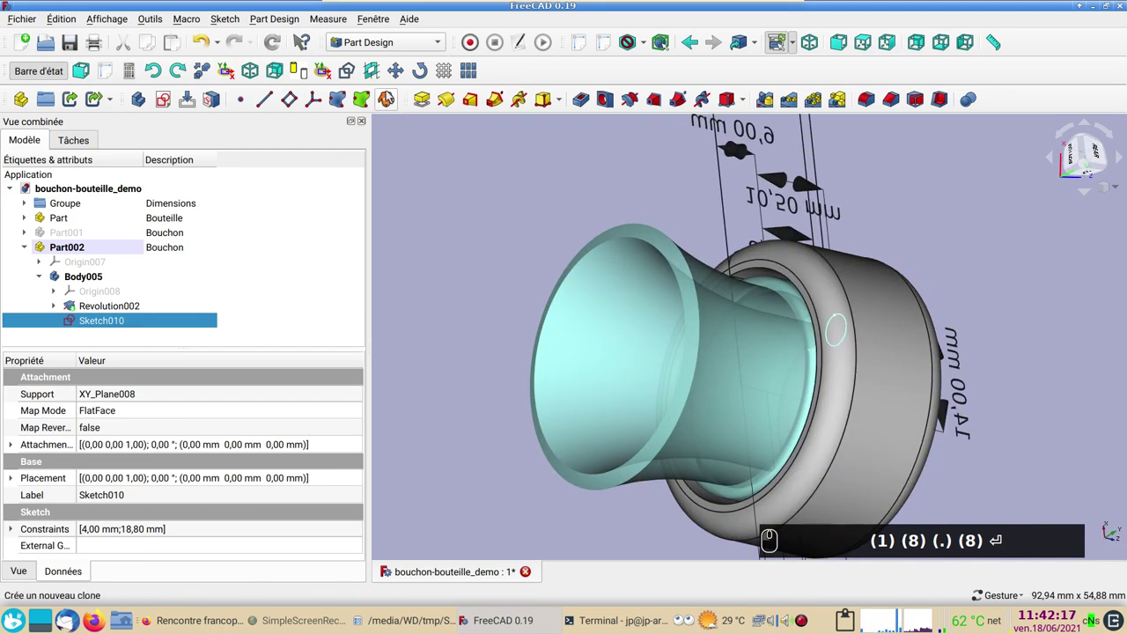
click(588, 101)
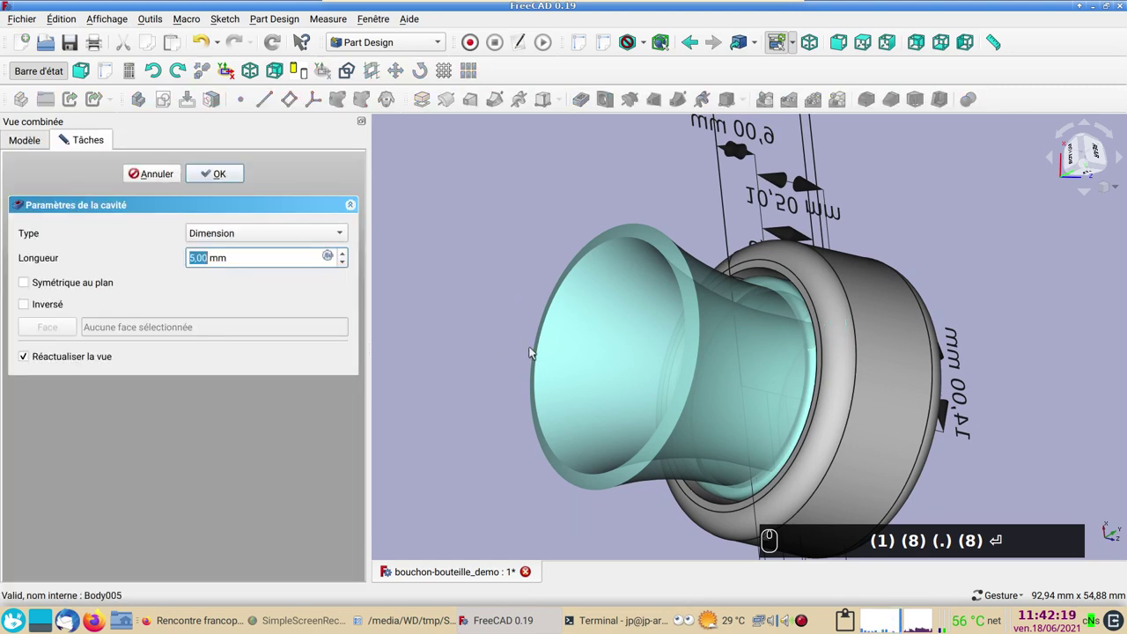
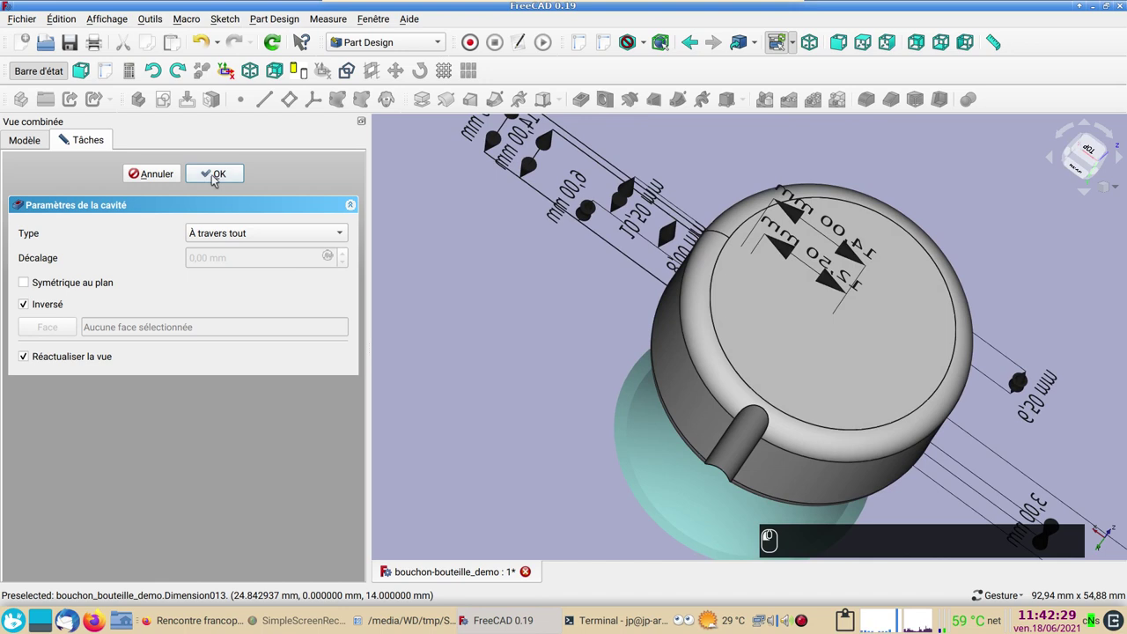
key(KP_2)
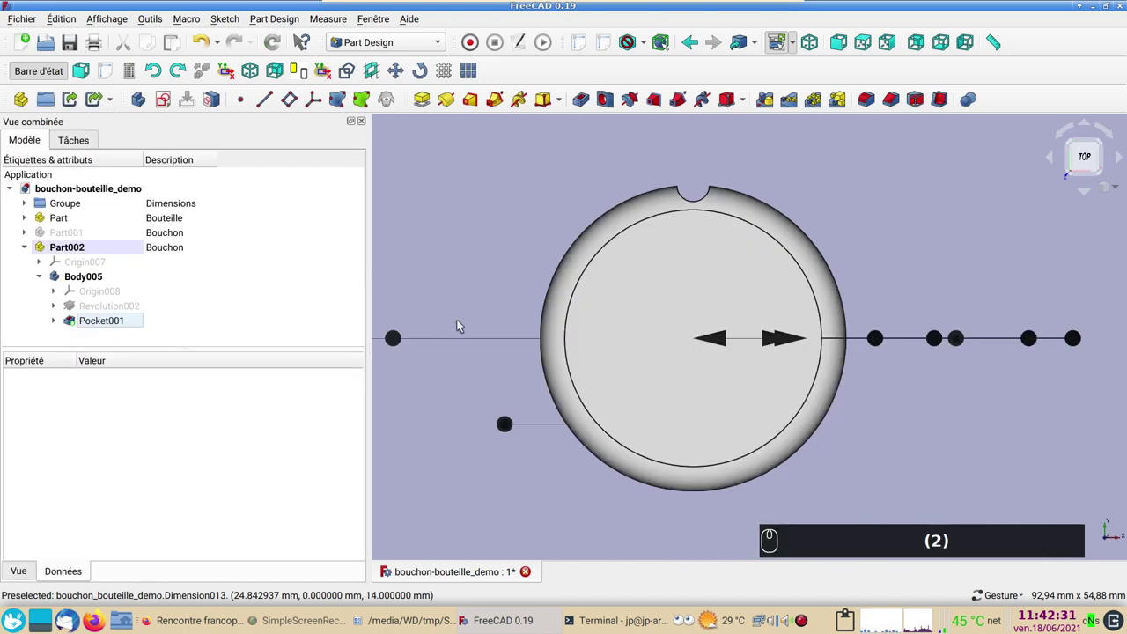
drag(112, 327, 206, 336)
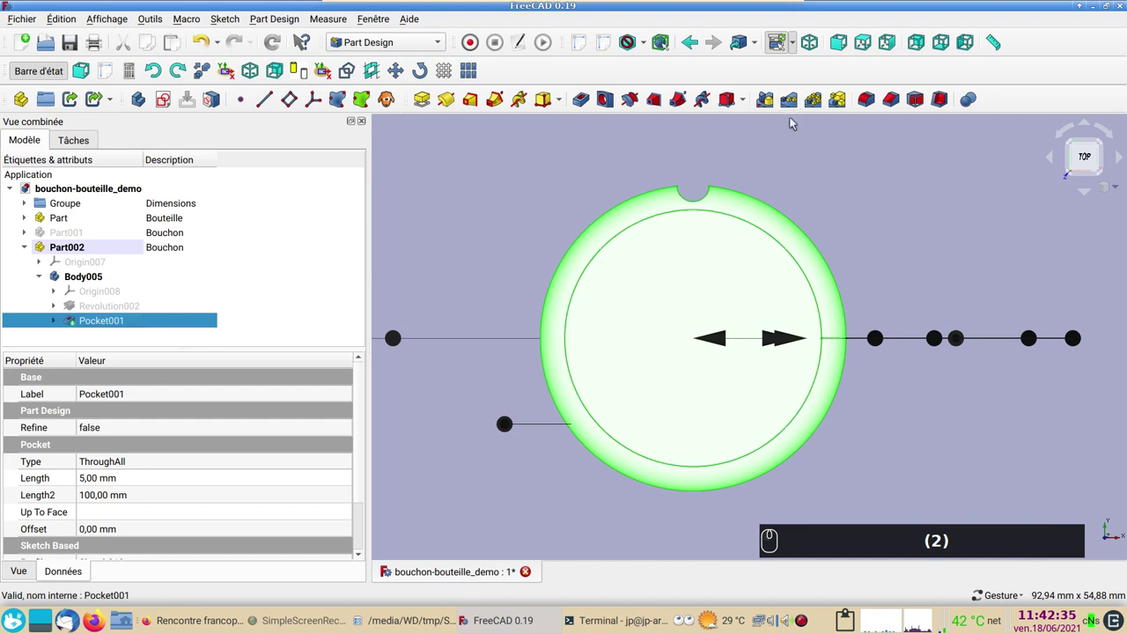
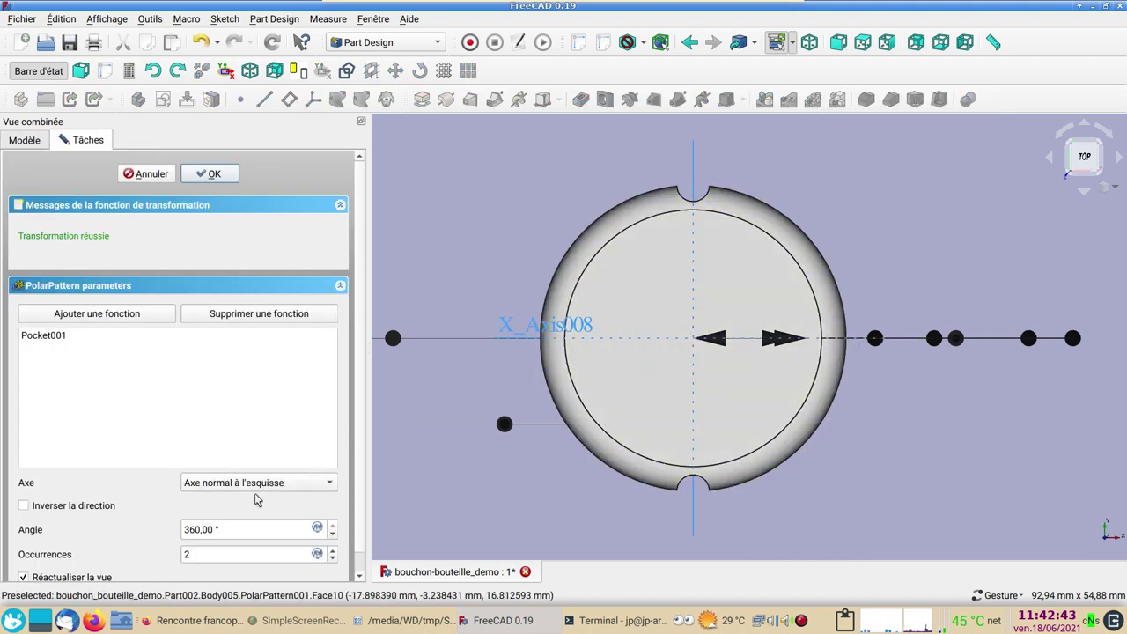
Polar-pattern Pocket001 around the sketch-normal axis with 18 occurrences.
middle_click(327, 480)
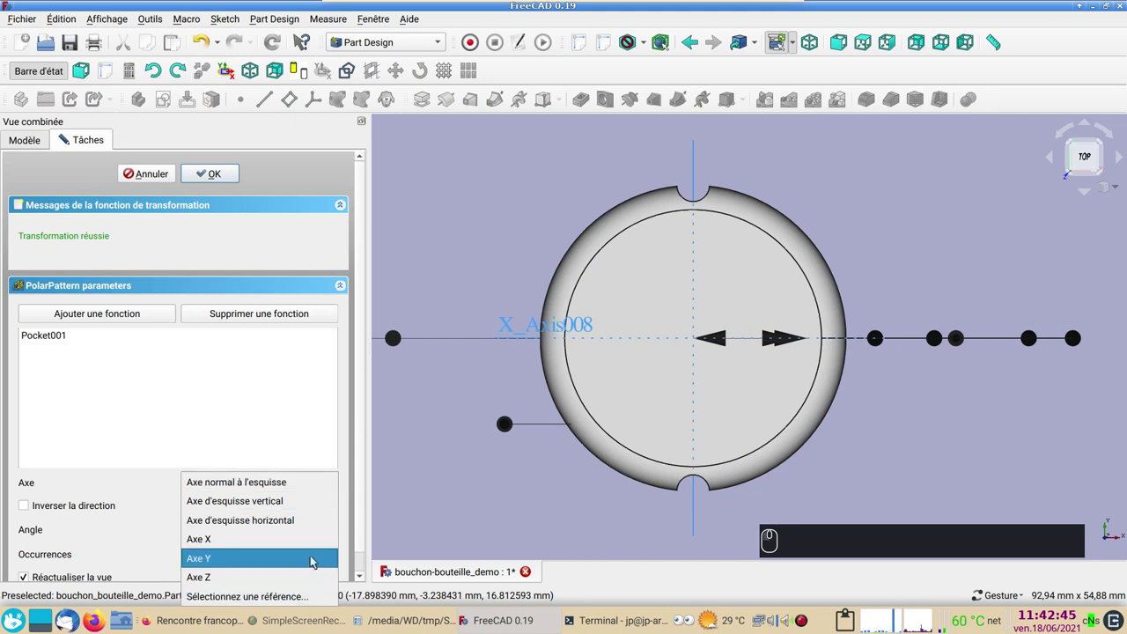
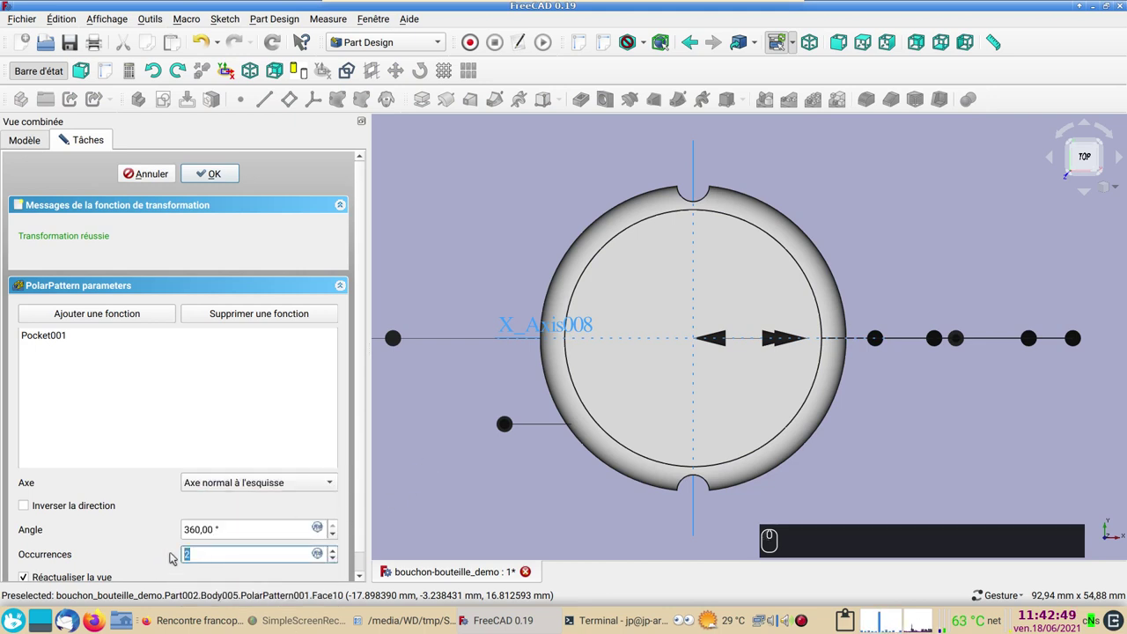
key(1)
key(8)
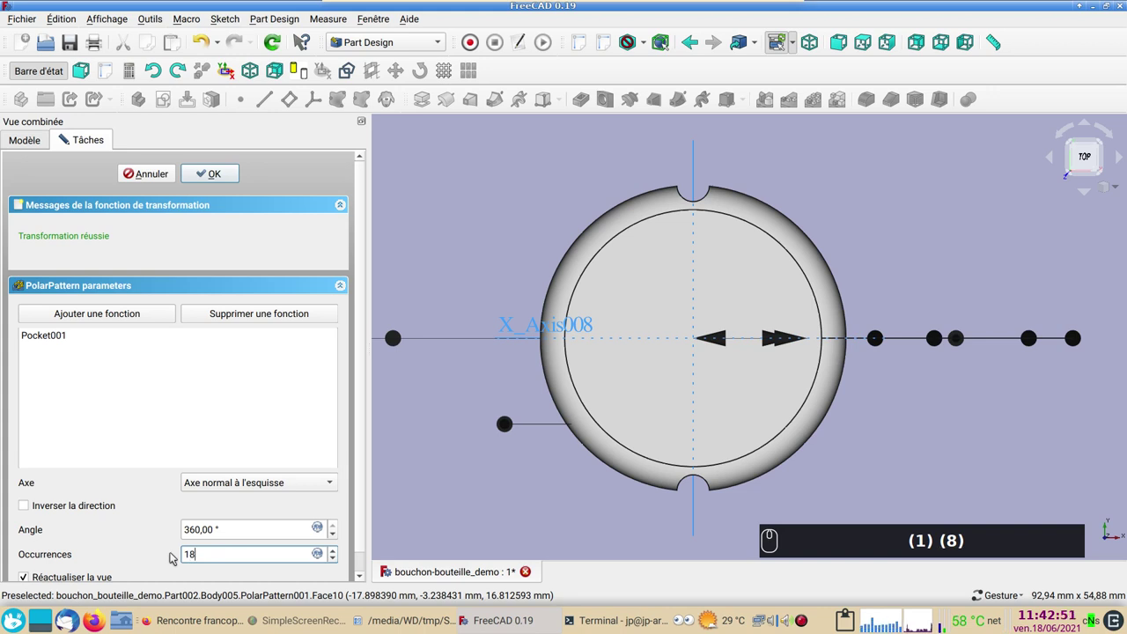
key(Return)
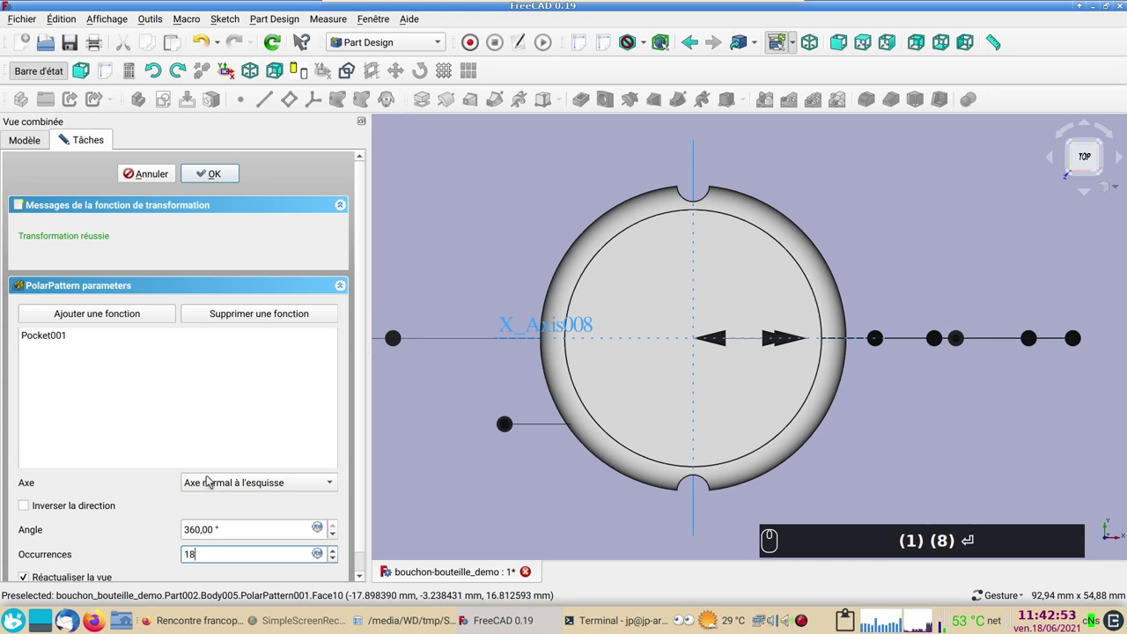
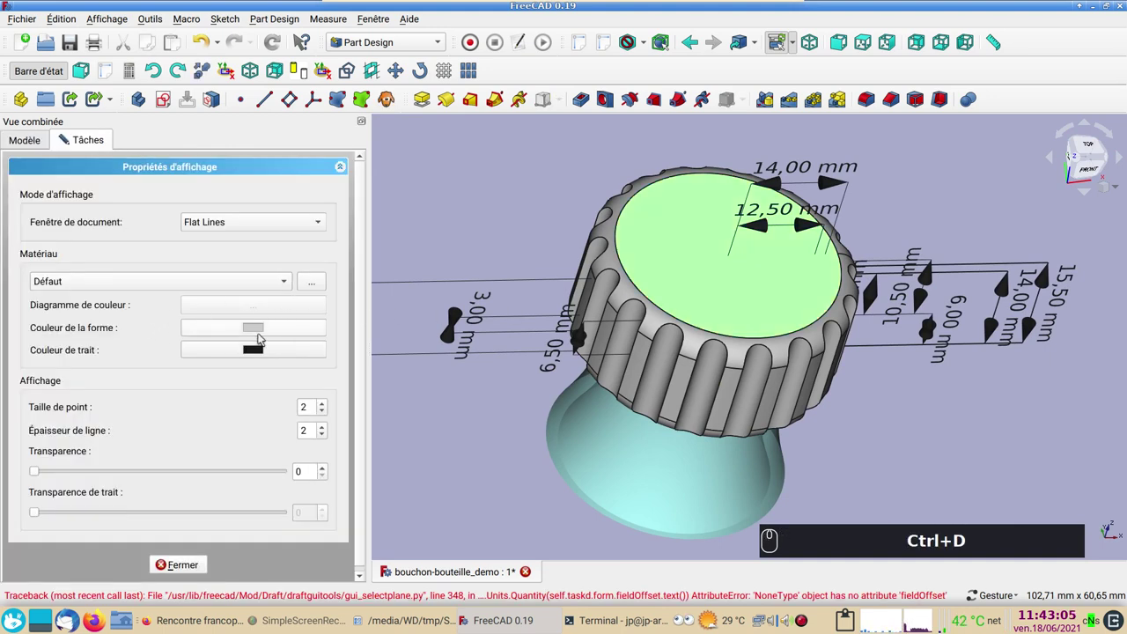
Give the knurled cap a pink shape colour via its display properties and close the panel.
drag(261, 332, 697, 400)
click(710, 411)
drag(485, 479, 303, 508)
click(195, 569)
click(474, 492)
click(849, 424)
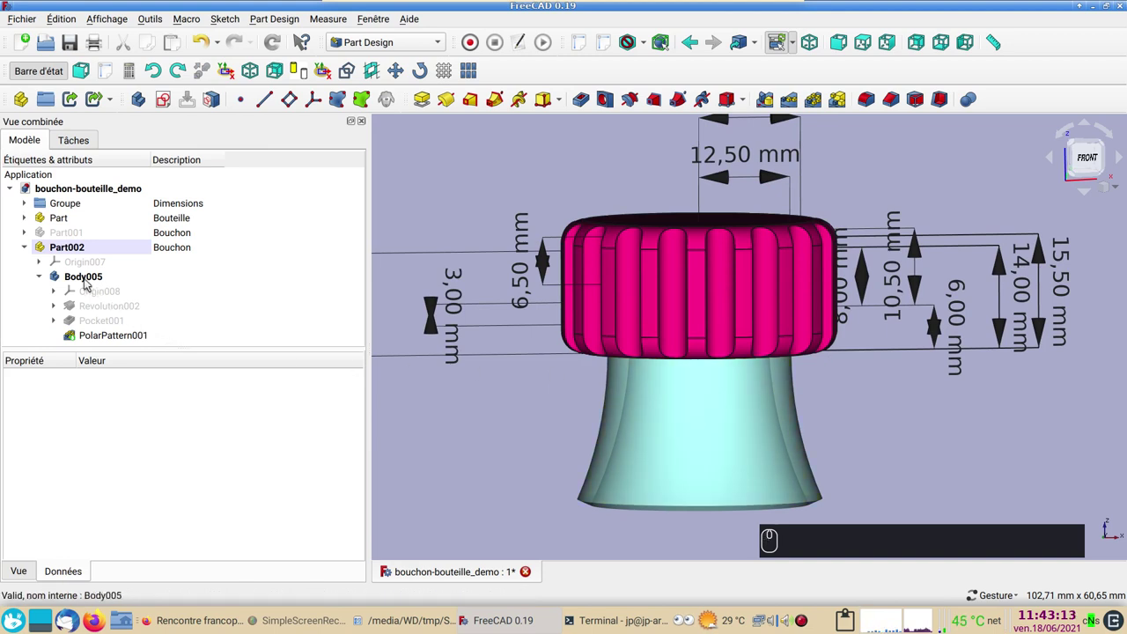
Set the cap body's description to 'bouchon'.
drag(78, 275, 175, 274)
key(F2)
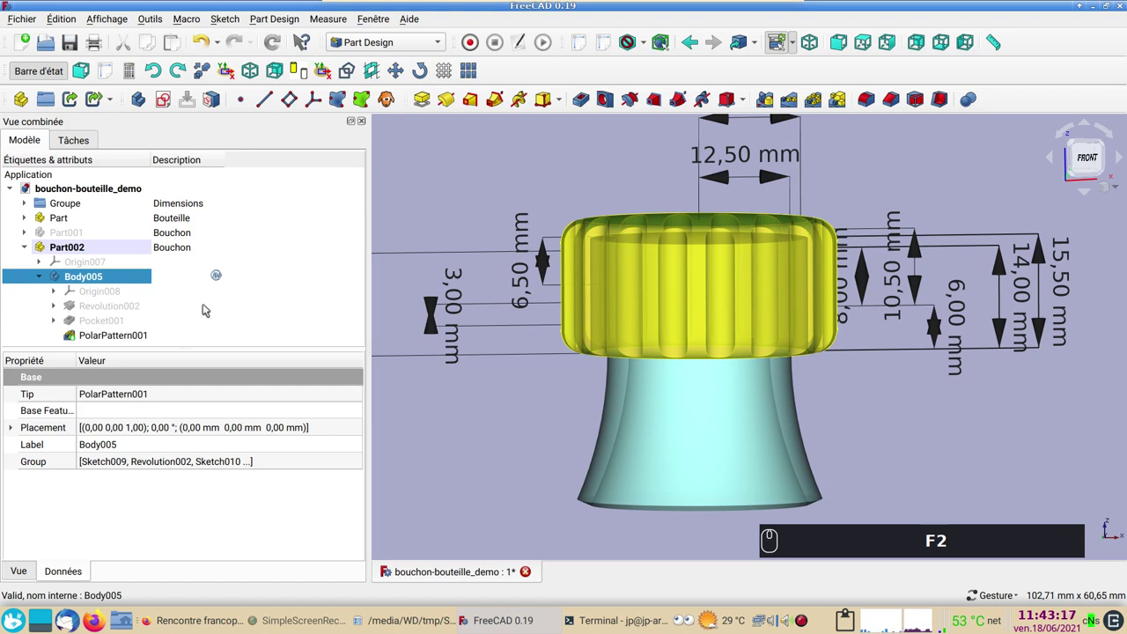
text(bouchon)
key(Return)
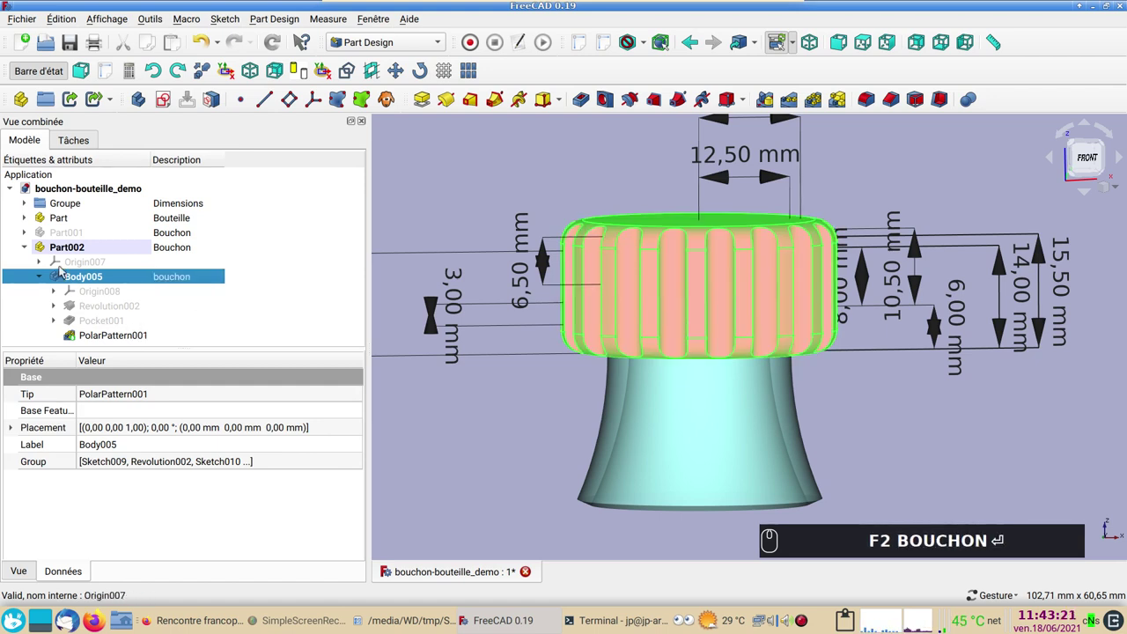
Hide the cap and orbit around the bottle neck's thread helix, ending front-facing.
key(space)
key(KP_1)
scroll(up, 3)
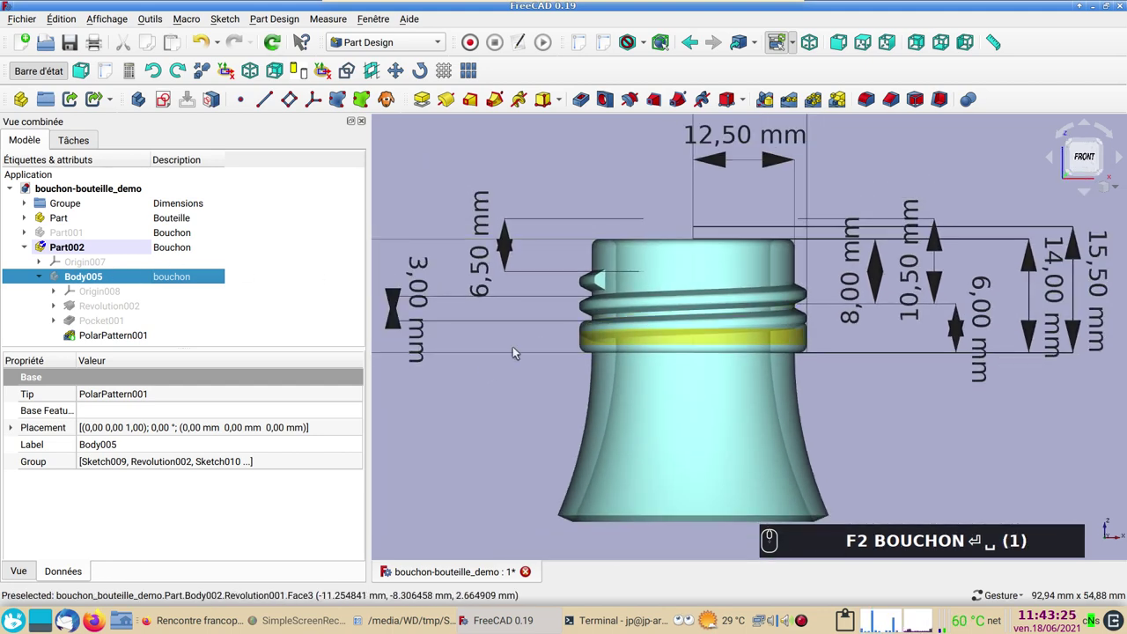
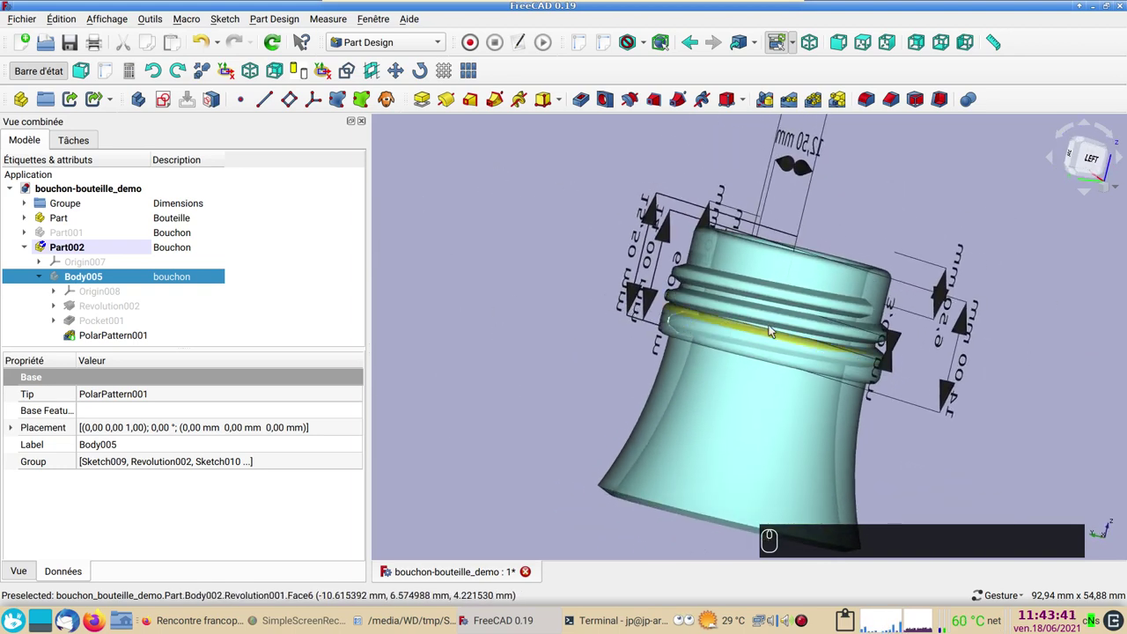
drag(800, 339, 712, 328)
drag(712, 327, 753, 329)
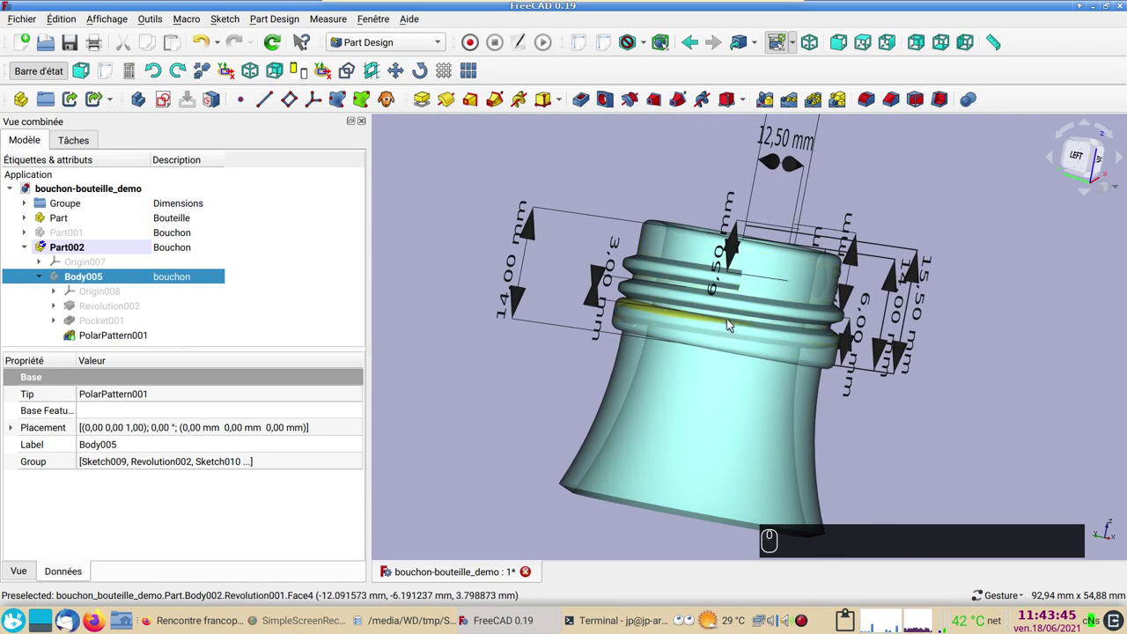
drag(743, 328, 728, 307)
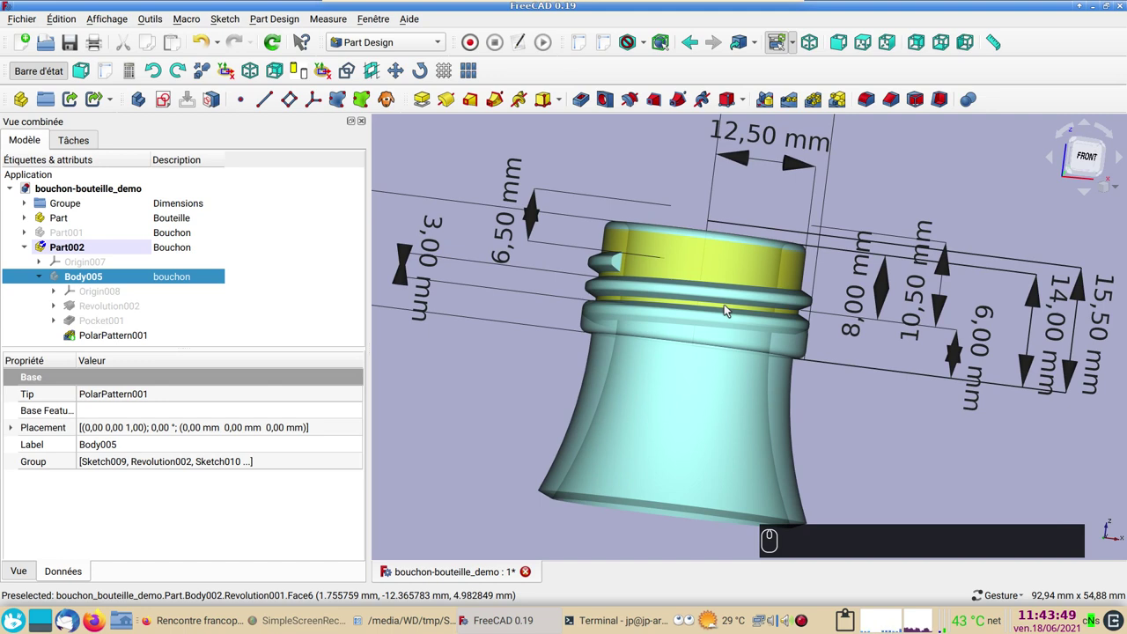
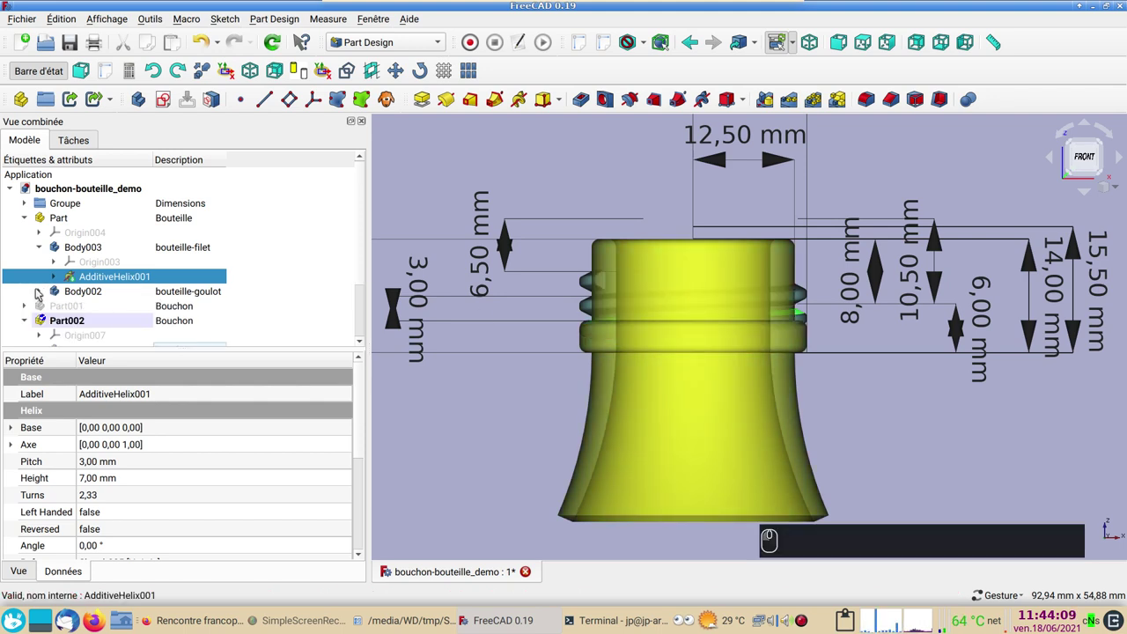
Rearrange the tree to reach the cap part for adding a new body.
drag(22, 219, 123, 307)
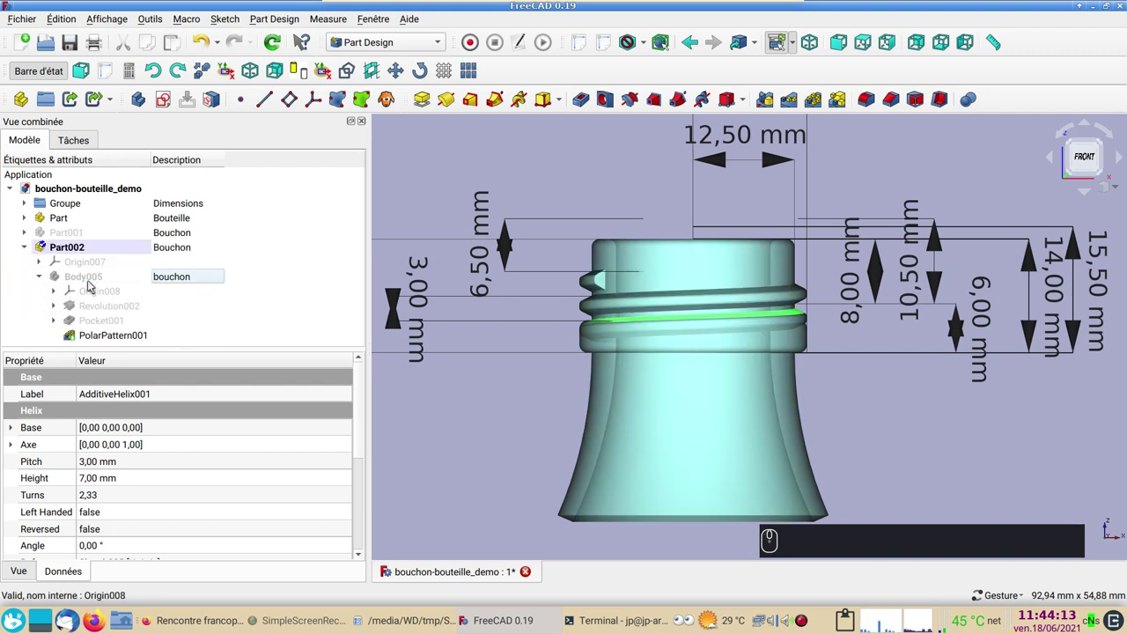
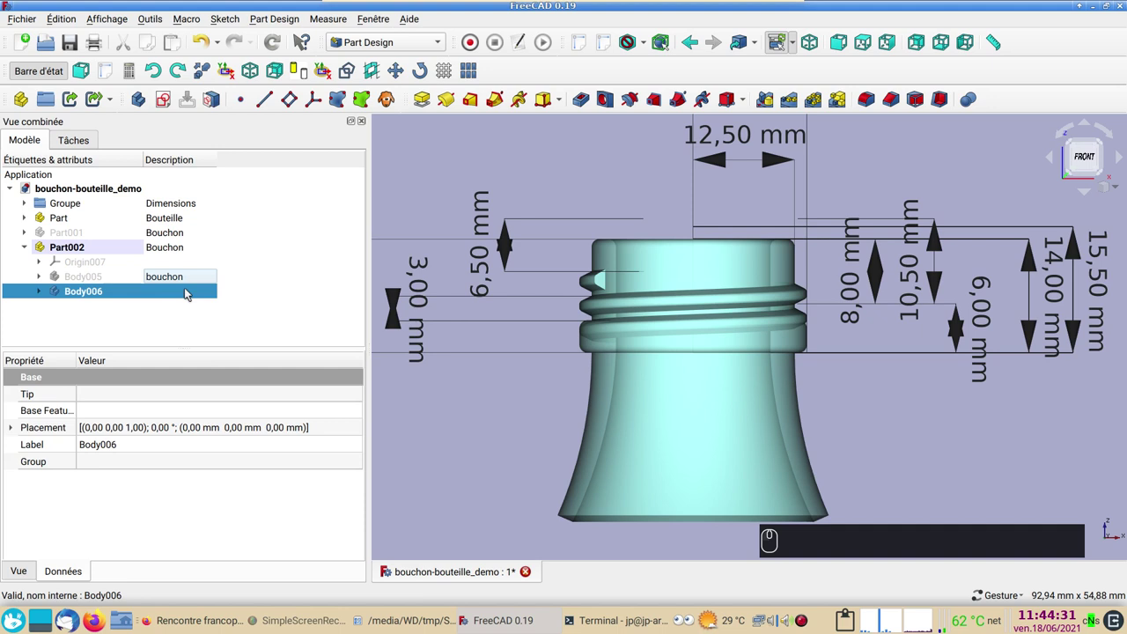
Describe Body006 as 'filet' and start a new sketch in it.
click(166, 293)
key(F2)
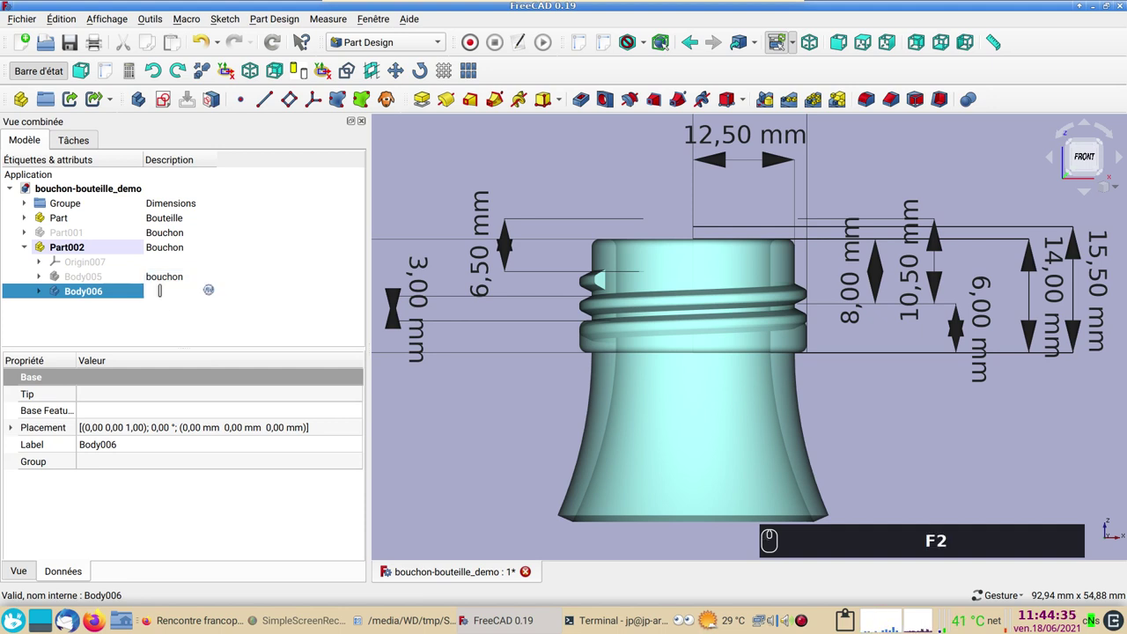
key(f)
key(i)
key(l)
text(FILE)
key(t)
text(F2 FILET)
key(Return)
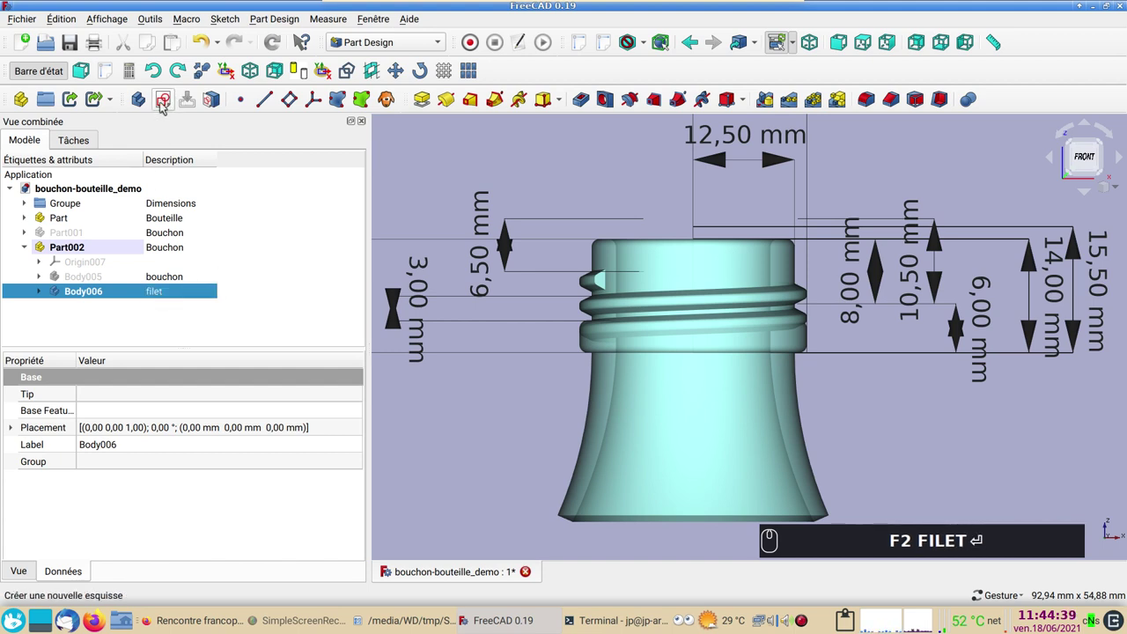
text(F2 FILET ⏎)
click(163, 104)
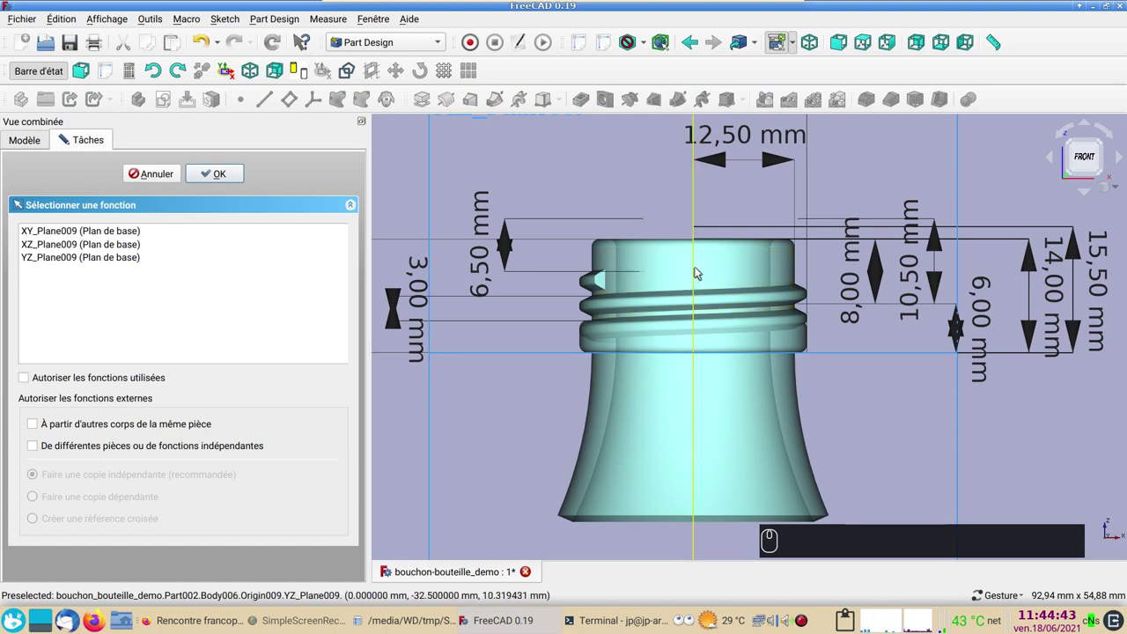
Place the sketch on the vertical YZ base plane and view the profile from the front.
click(701, 270)
drag(850, 399, 225, 177)
click(224, 178)
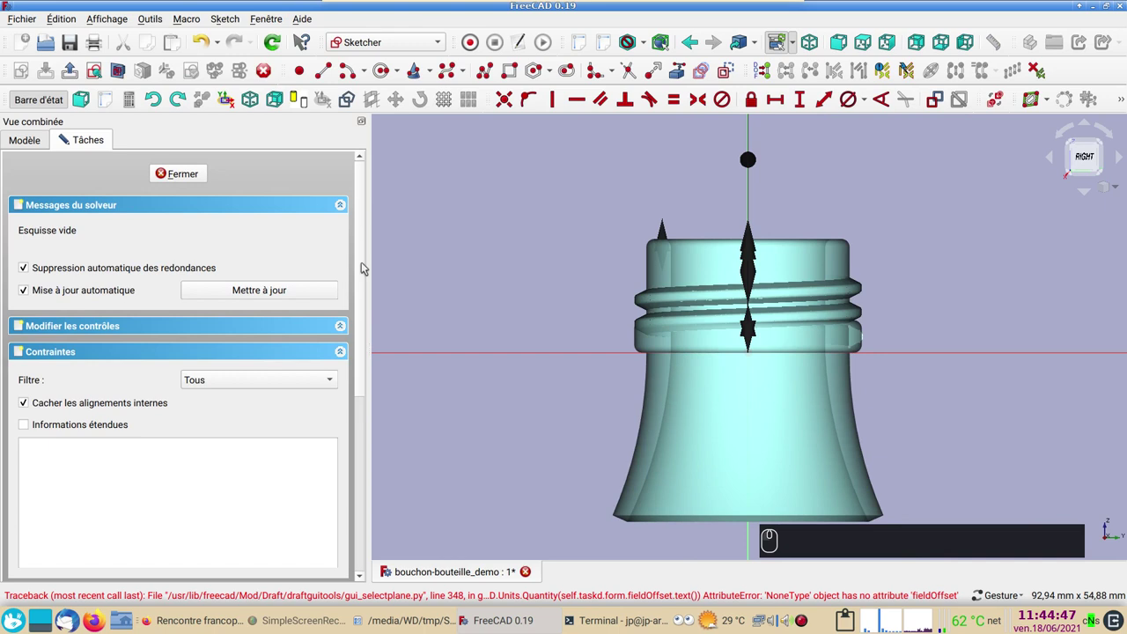
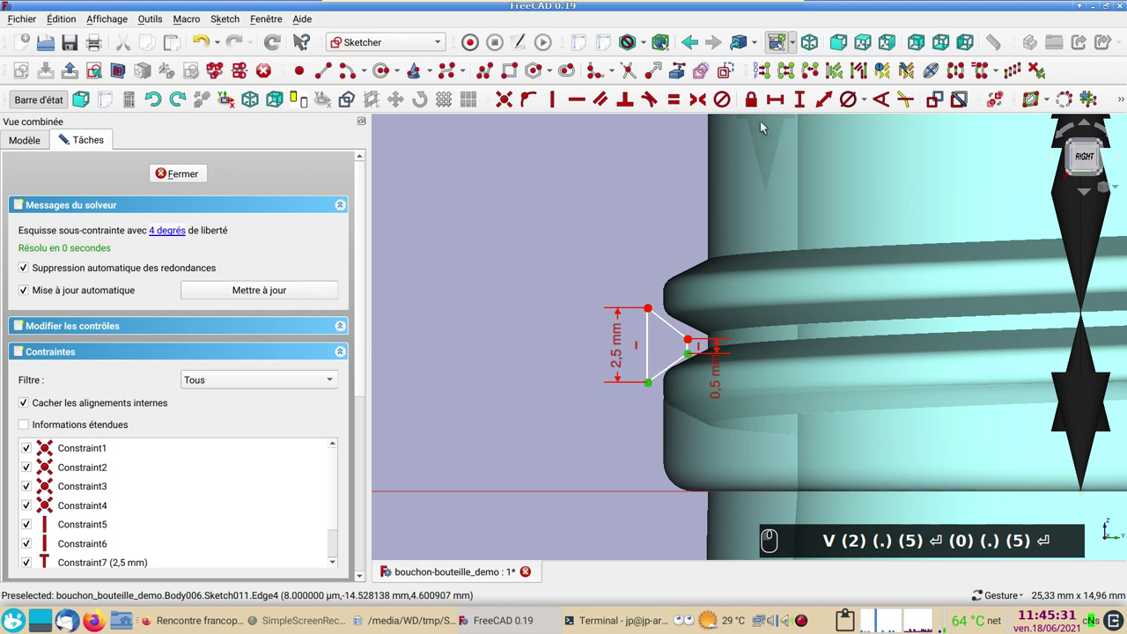
drag(778, 97, 728, 126)
key(KP_2)
key(Return)
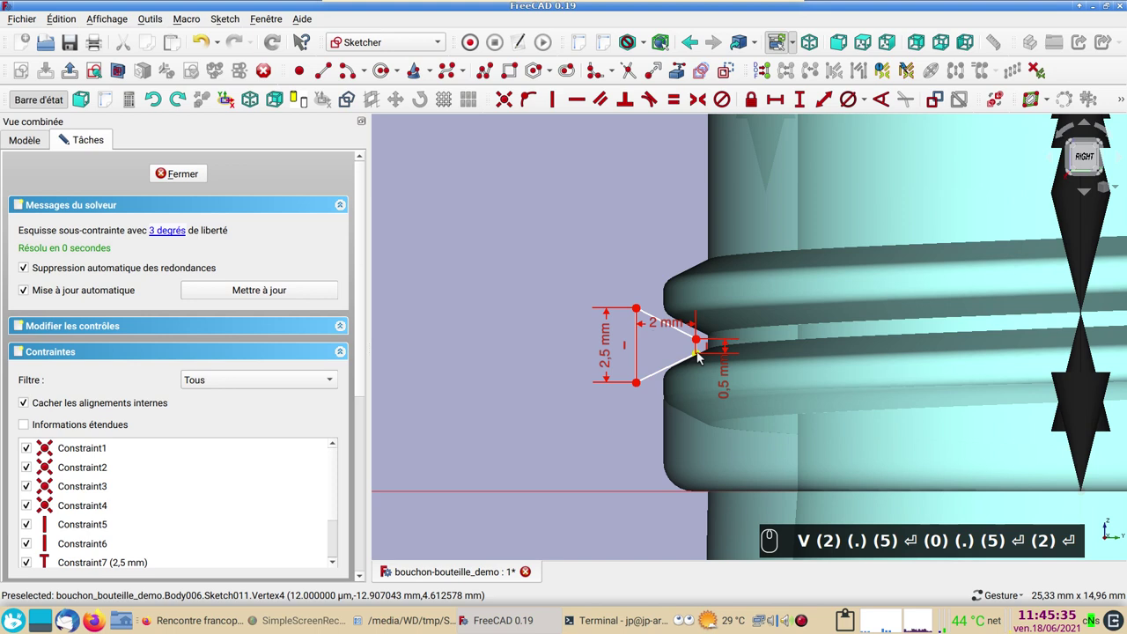
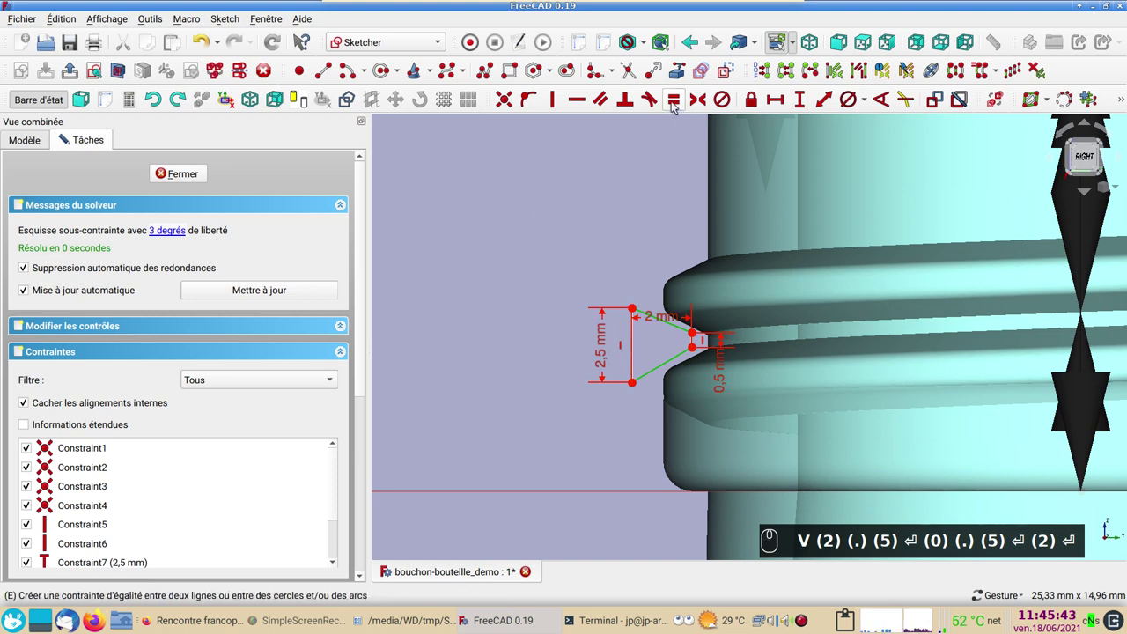
Make the two slanted profile edges equal and set a 5 mm vertical distance.
click(677, 108)
key(e)
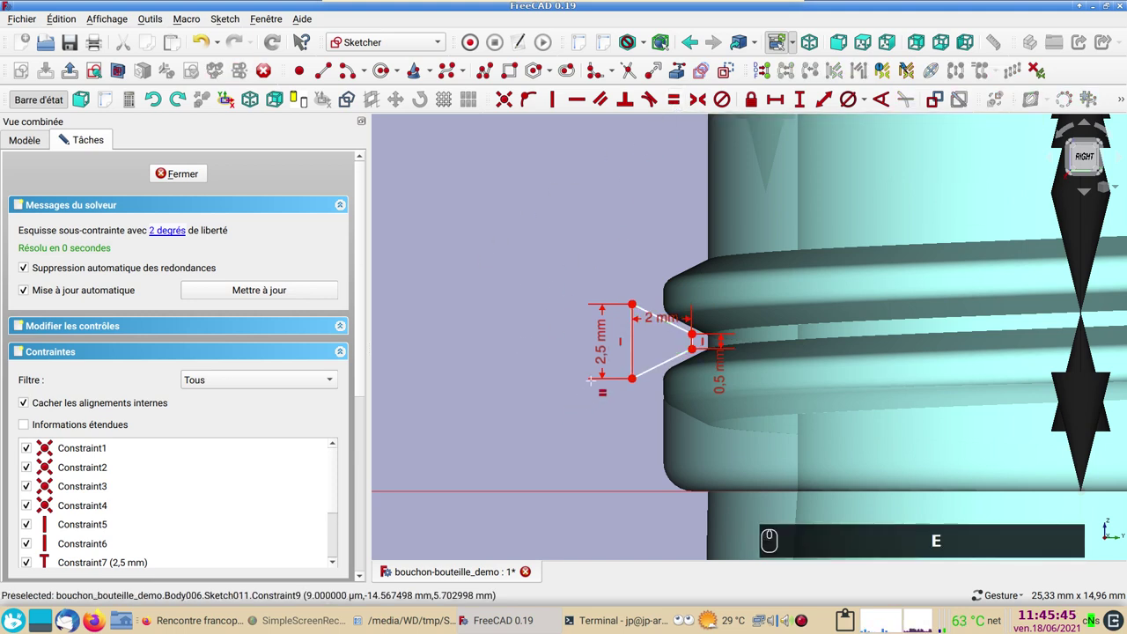
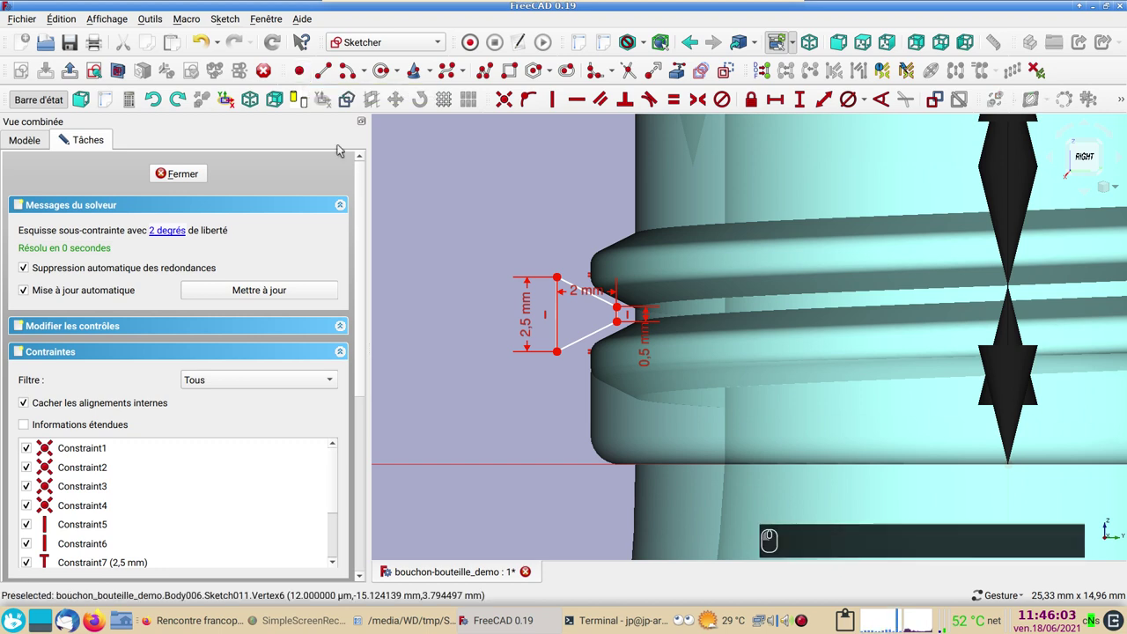
click(679, 64)
drag(678, 63, 565, 351)
drag(566, 351, 705, 101)
click(705, 100)
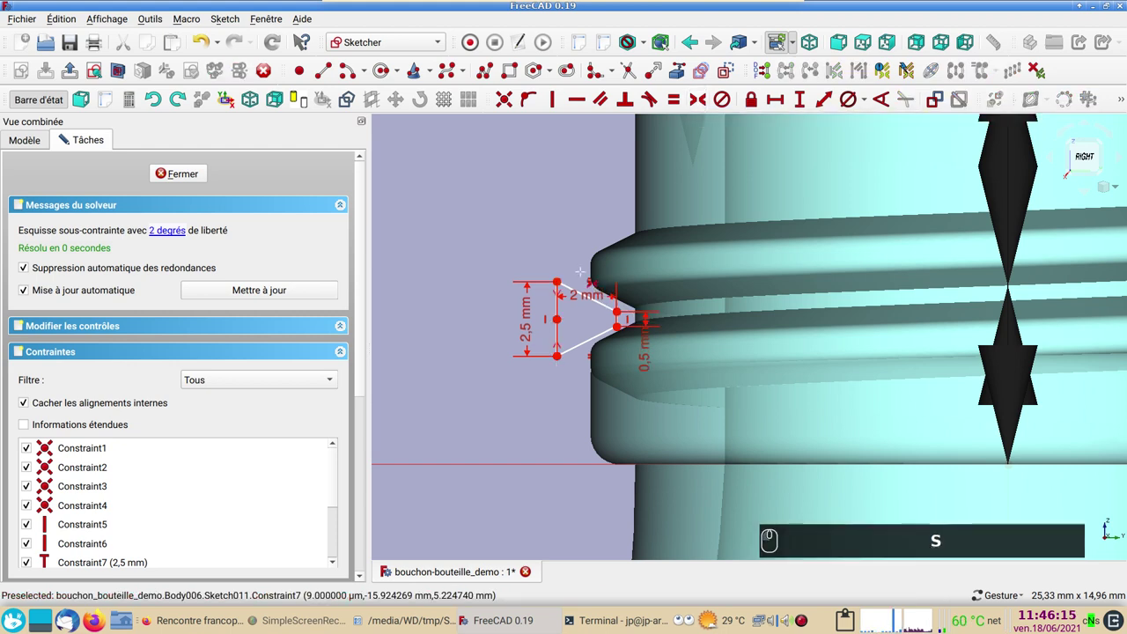
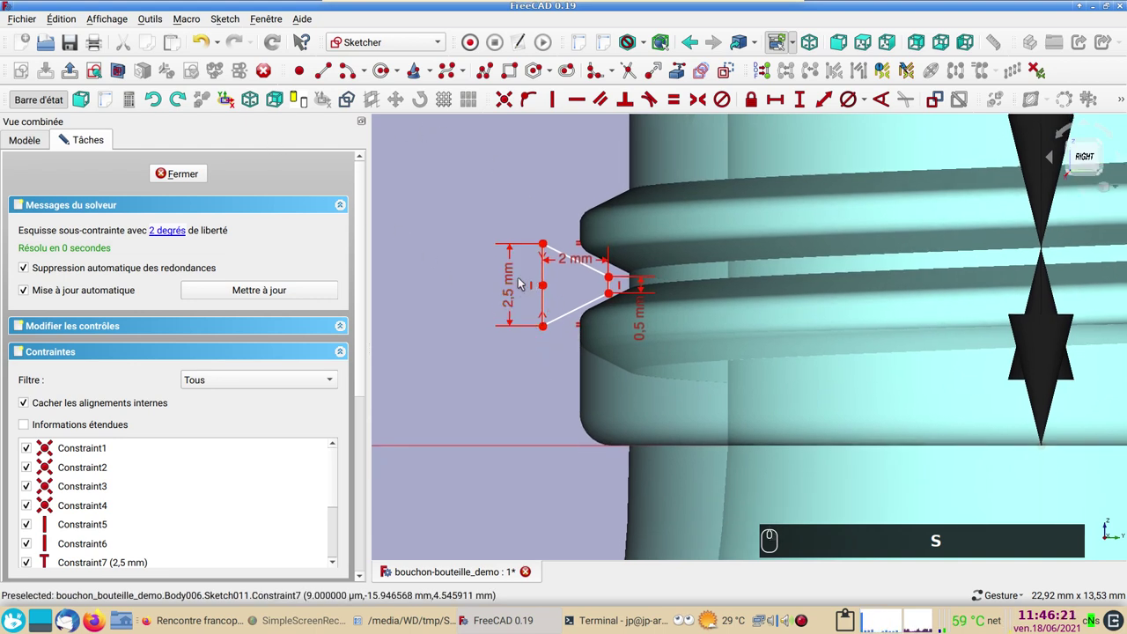
drag(545, 285, 490, 389)
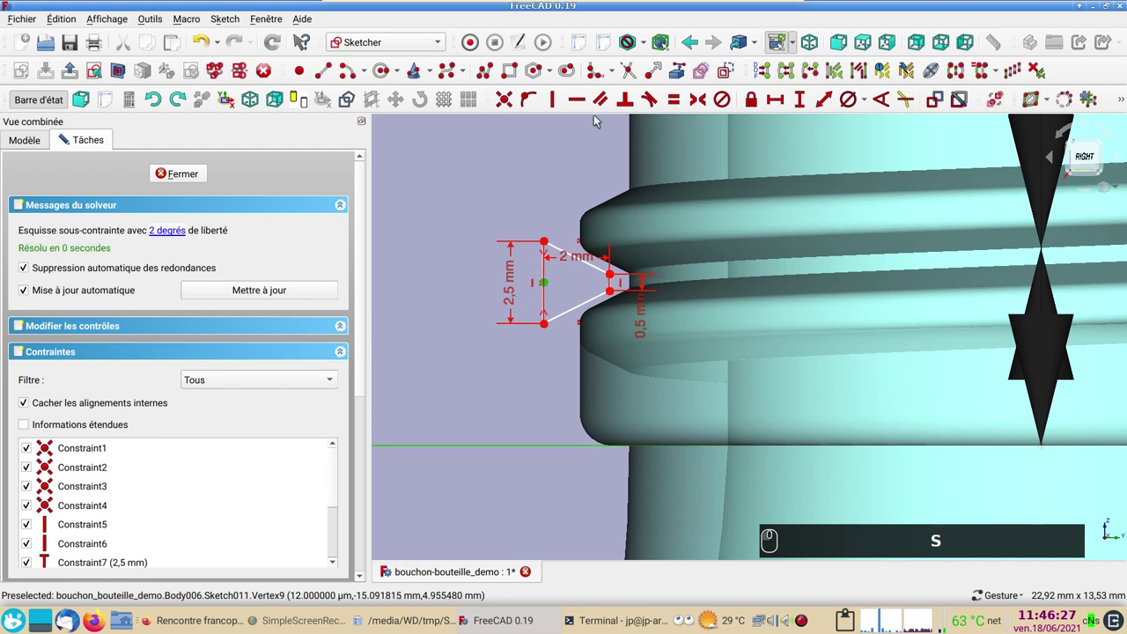
text((5))
key(Return)
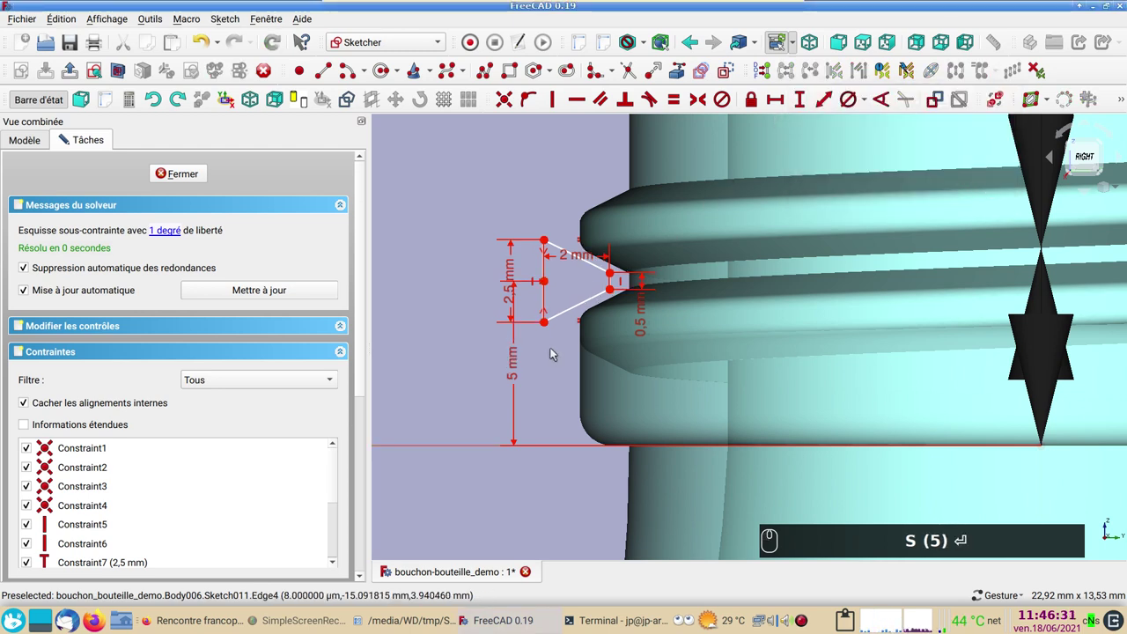
Place the profile 14,8 mm from the axis, fully constraining it, and close the sketch.
middle_click(555, 350)
click(569, 364)
drag(493, 356, 493, 331)
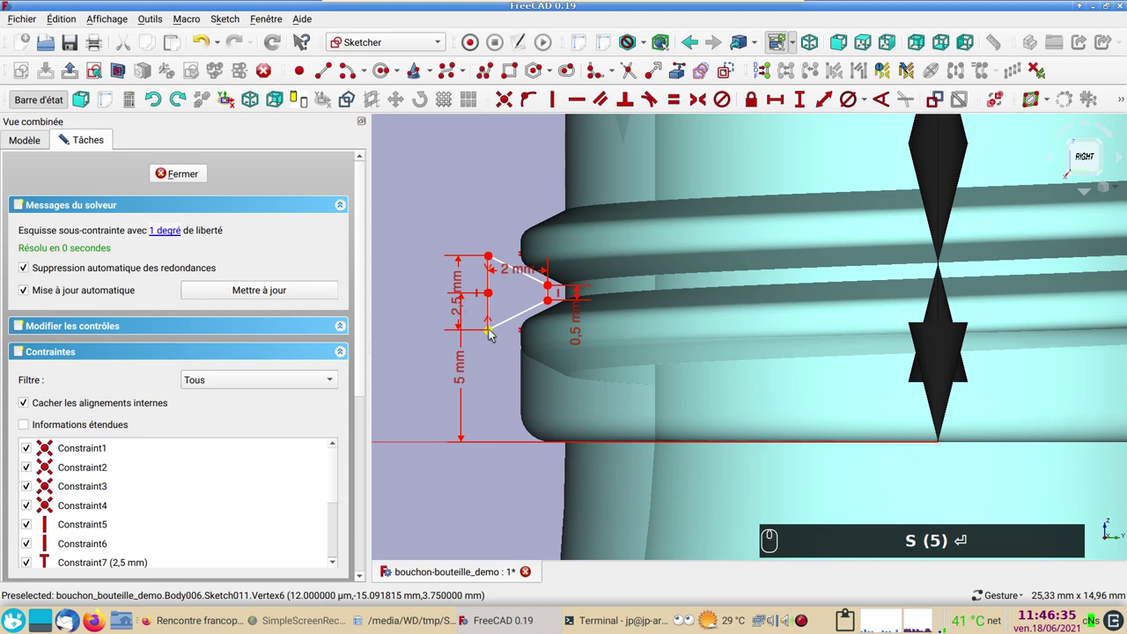
click(492, 332)
middle_click(500, 368)
drag(416, 239, 778, 118)
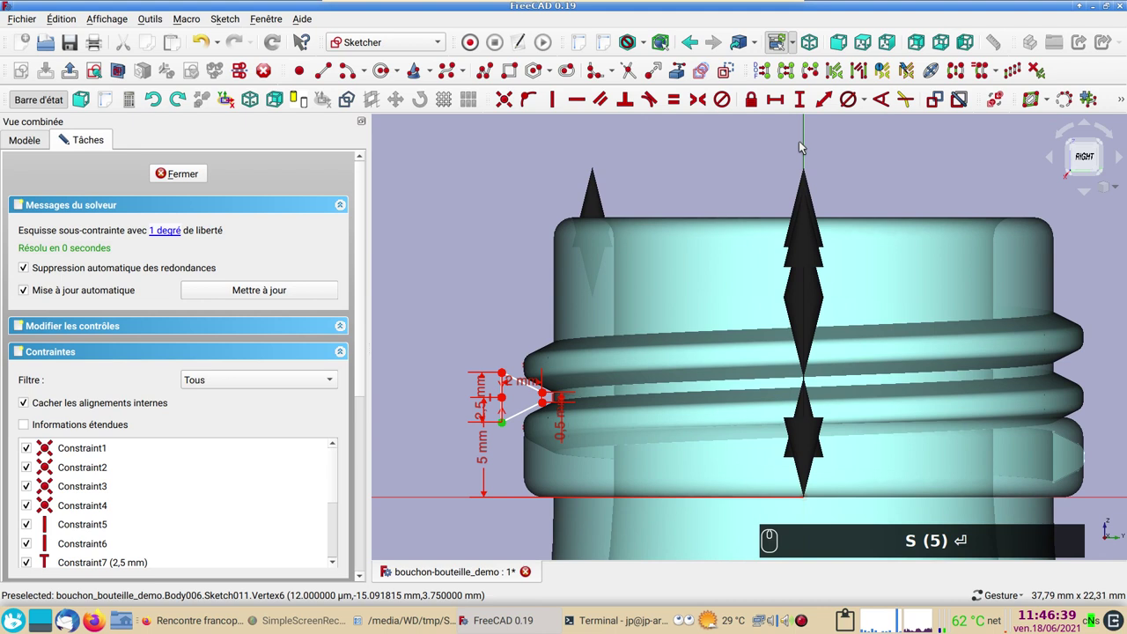
drag(807, 150, 717, 173)
key(1)
key(KP_4)
key(KP_Decimal)
key(8)
key(Return)
scroll(up, 3)
scroll(up, 3)
click(182, 178)
Create an Additive Helix from the profile around the vertical sketch axis, pitch 3 mm, height 3 mm.
middle_click(499, 339)
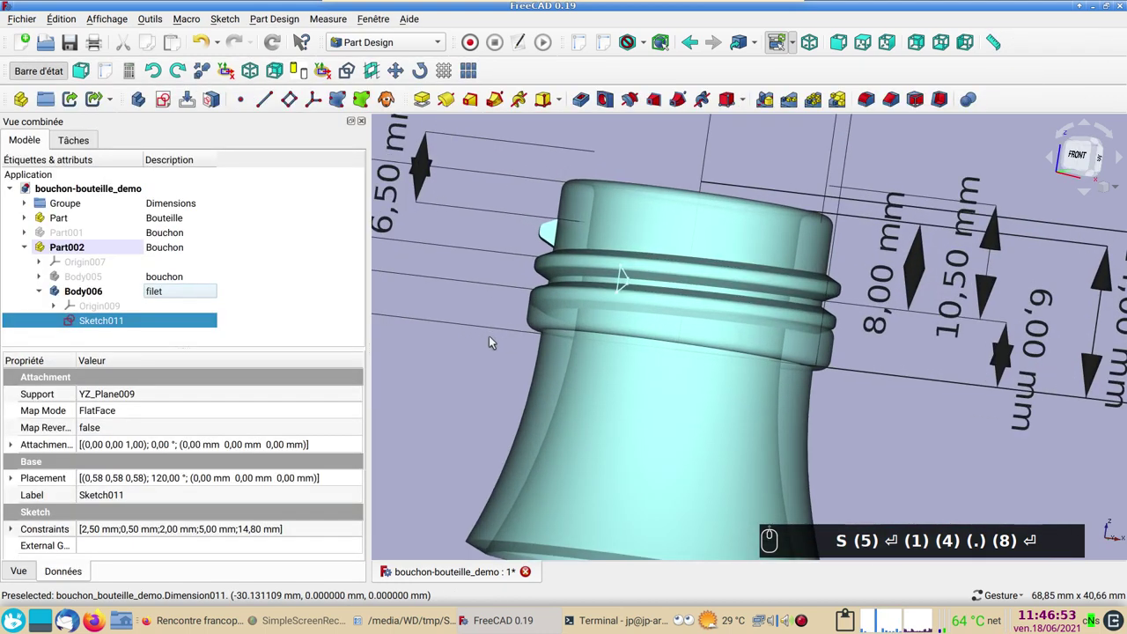
double_click(605, 405)
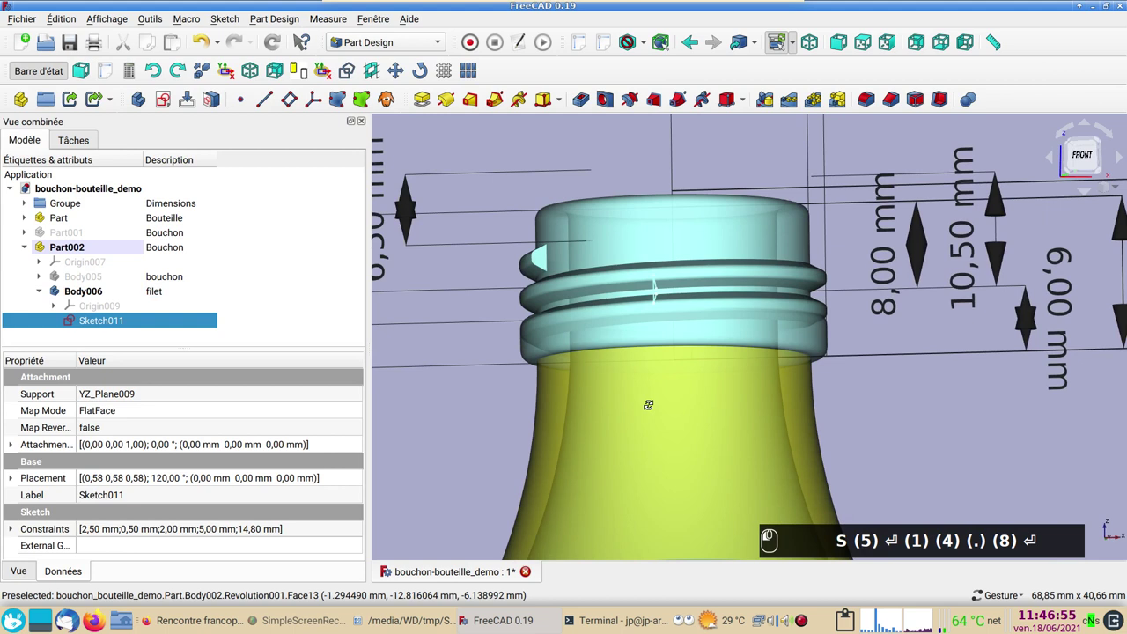
click(444, 99)
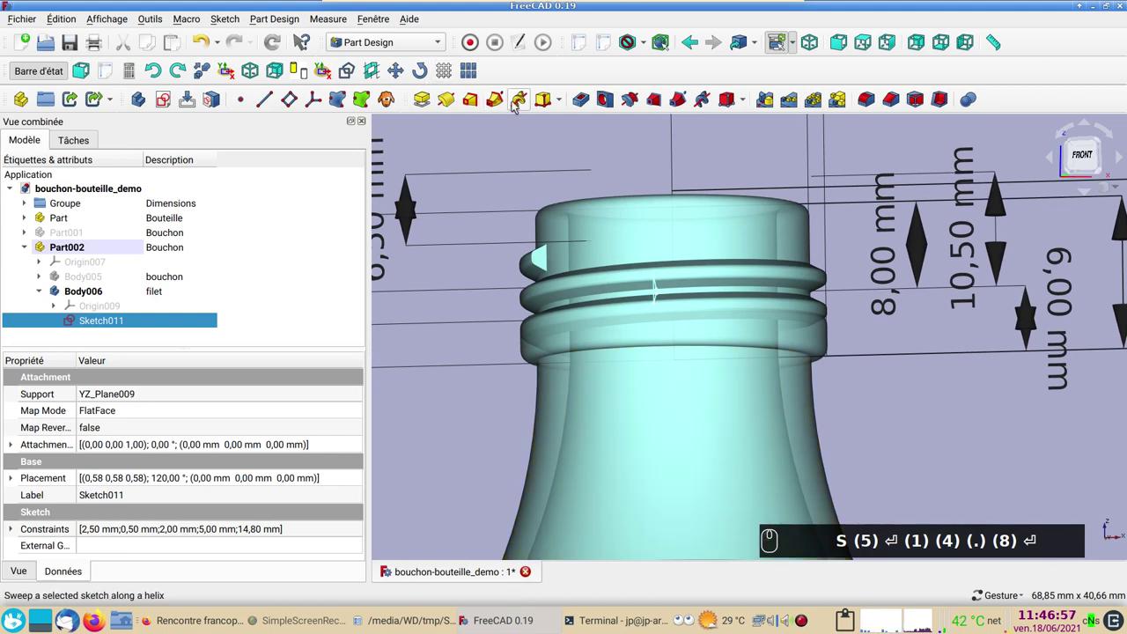
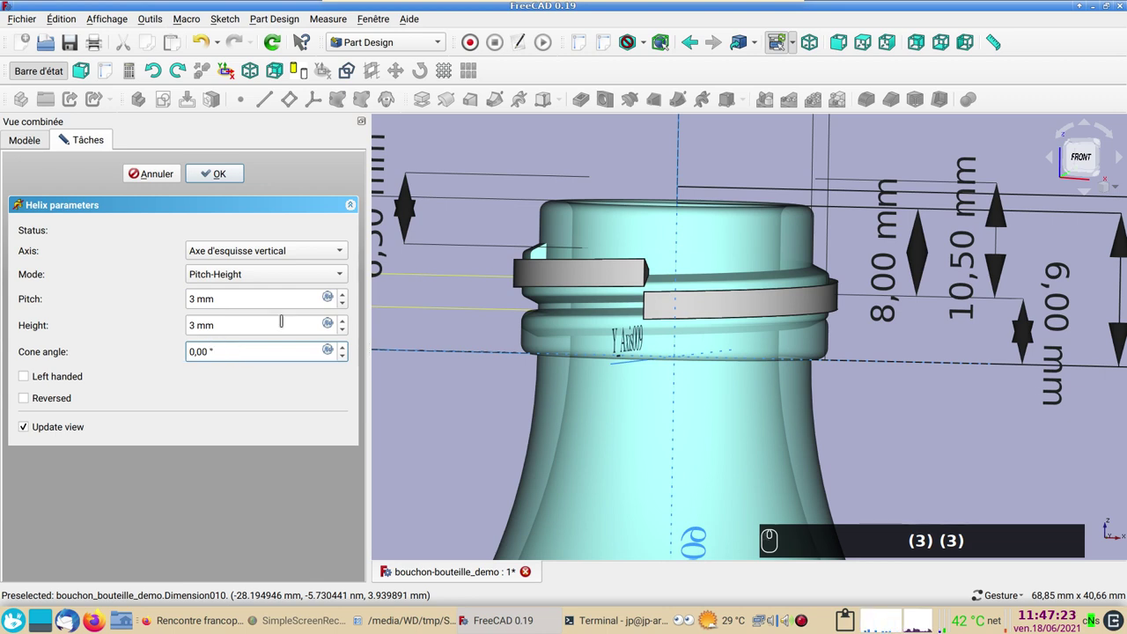
drag(226, 180, 573, 333)
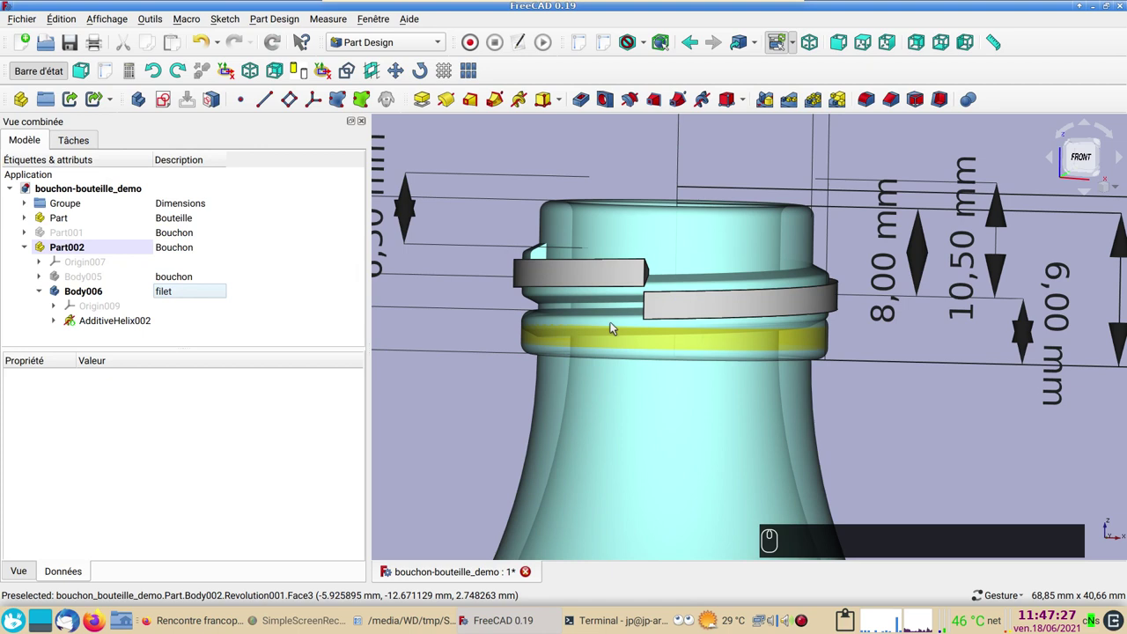
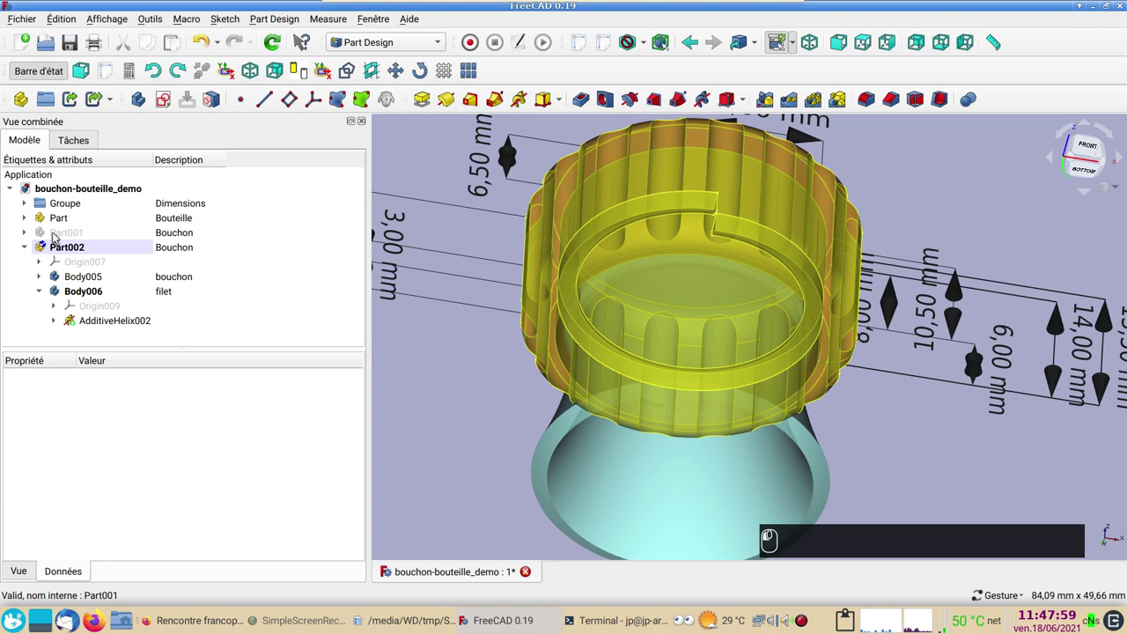
Show the cap part, select PolarPattern001 and AdditiveHelix002, and switch to Mesh Design.
click(58, 235)
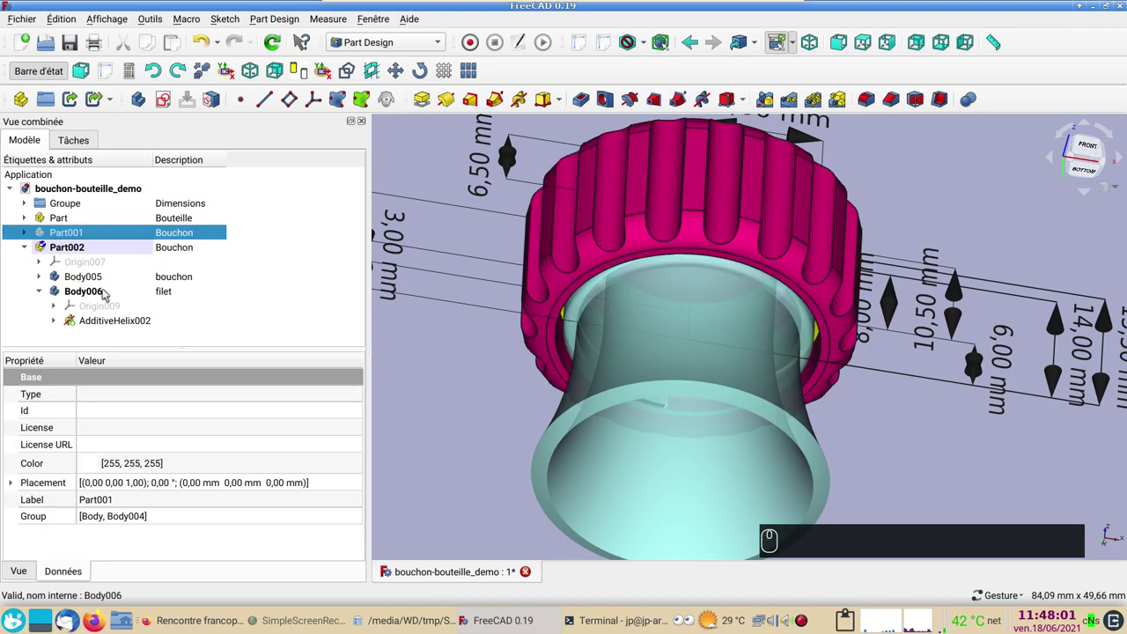
drag(267, 299, 108, 342)
drag(99, 335, 108, 336)
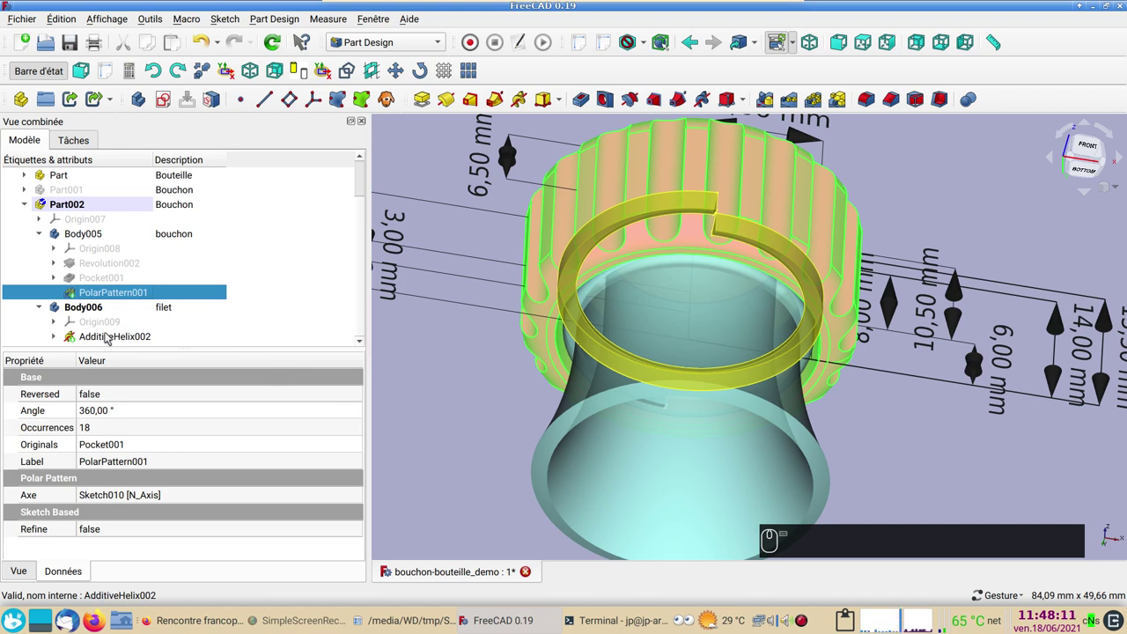
click(110, 334)
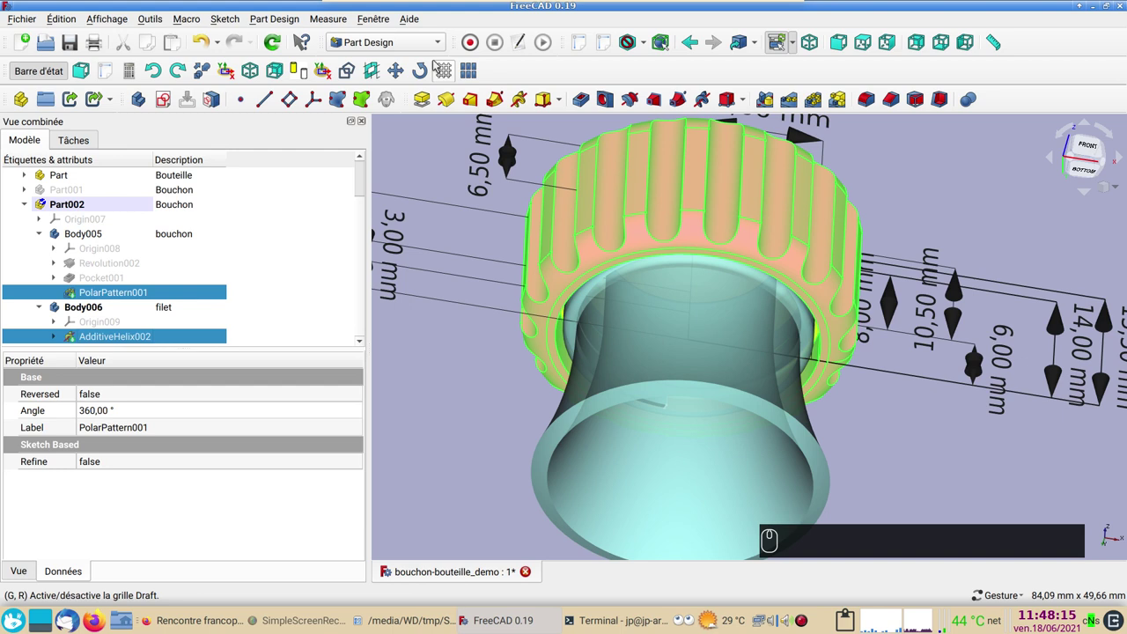
drag(439, 44, 400, 74)
Tessellate the selected shapes into meshes with the adjusted surface deviation.
click(399, 75)
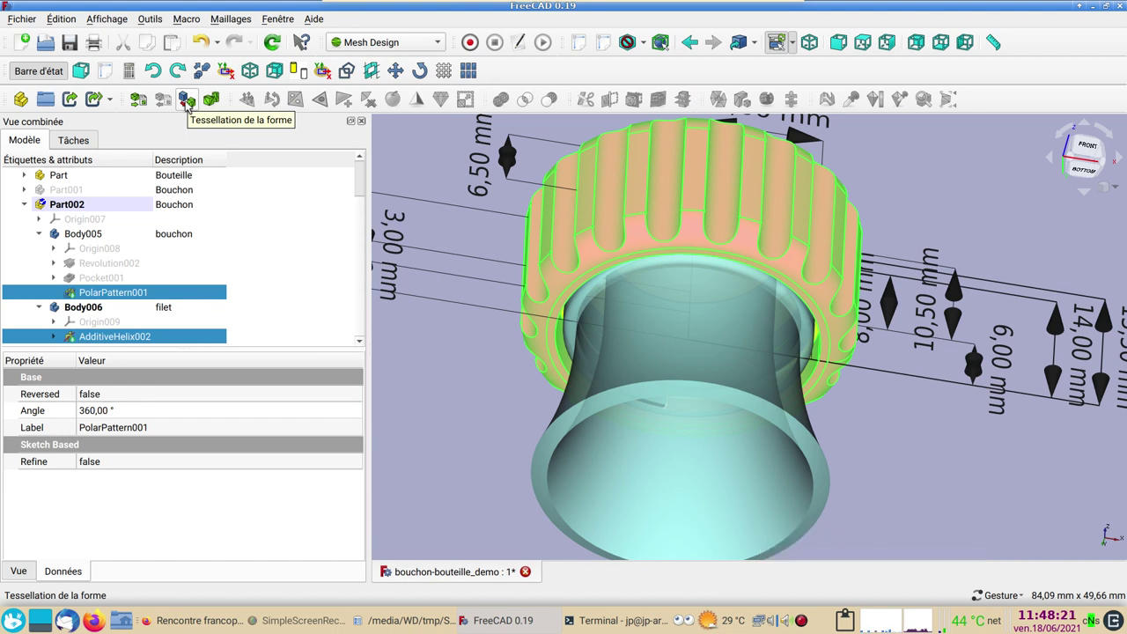
click(188, 103)
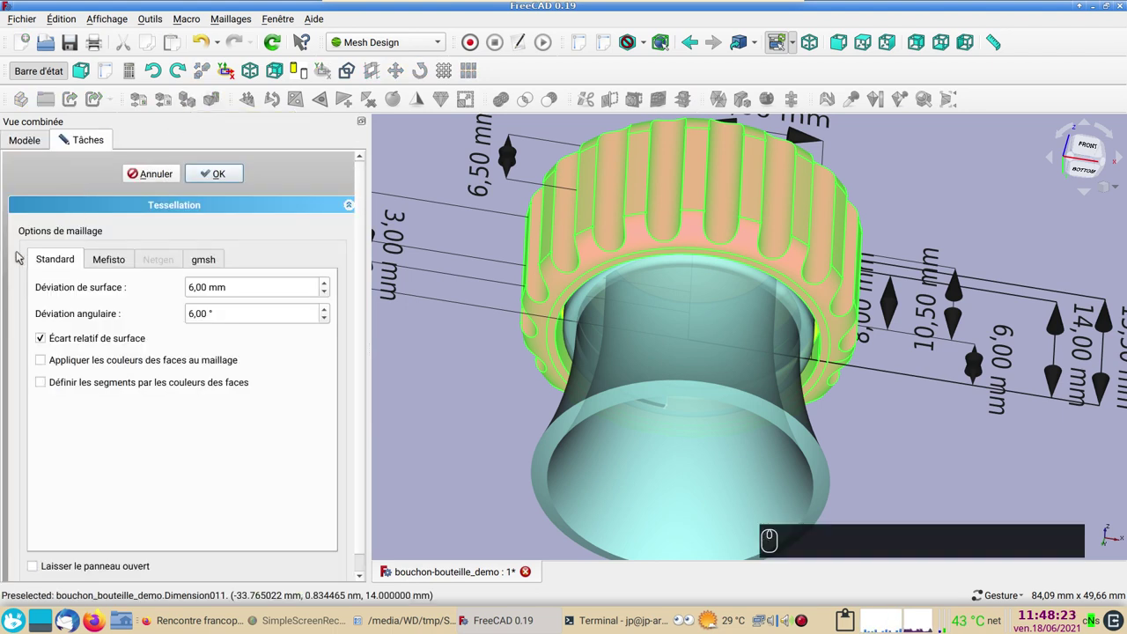
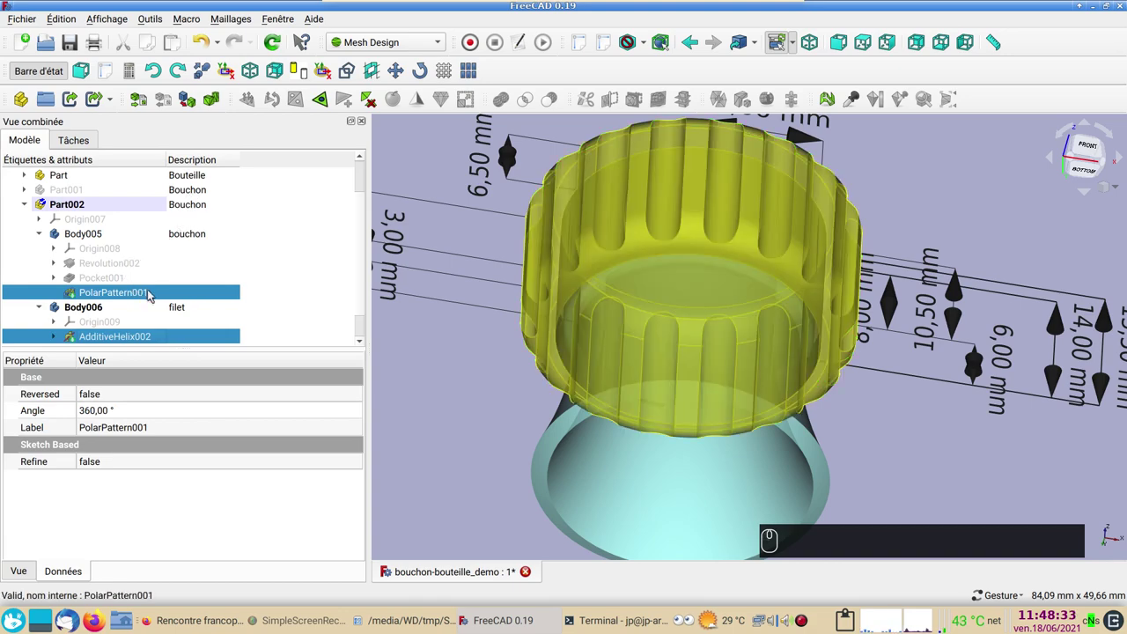
key(2)
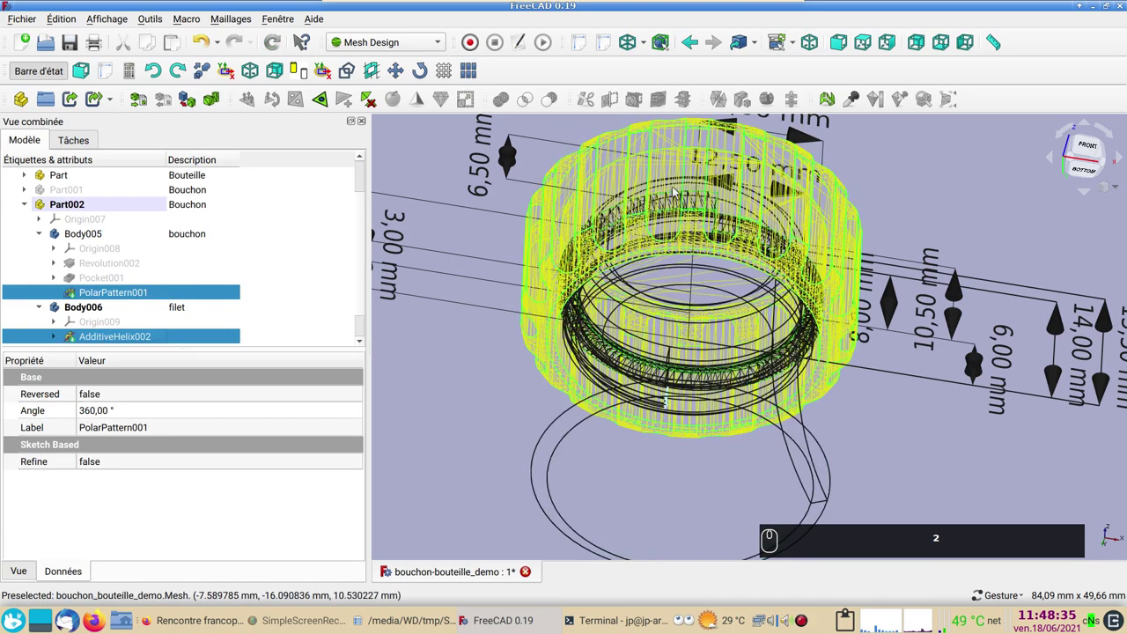
text(22)
Select both meshed objects, PolarPattern001 (Meshed) and AdditiveHelix002 (Meshed), for STL export.
drag(177, 327, 132, 324)
drag(131, 325, 112, 327)
click(113, 327)
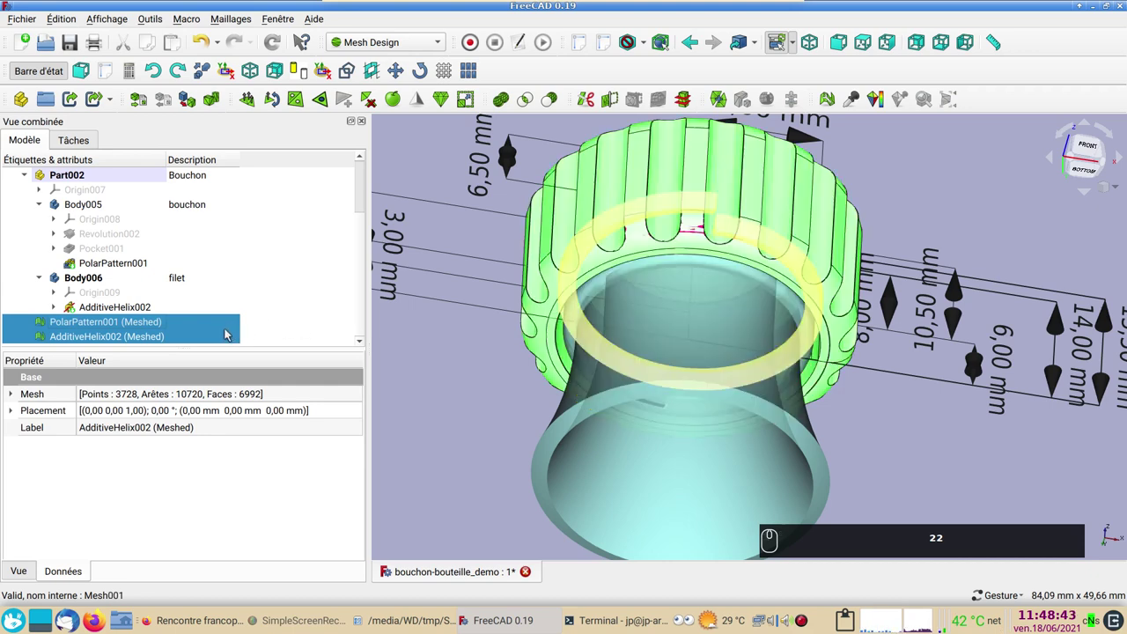
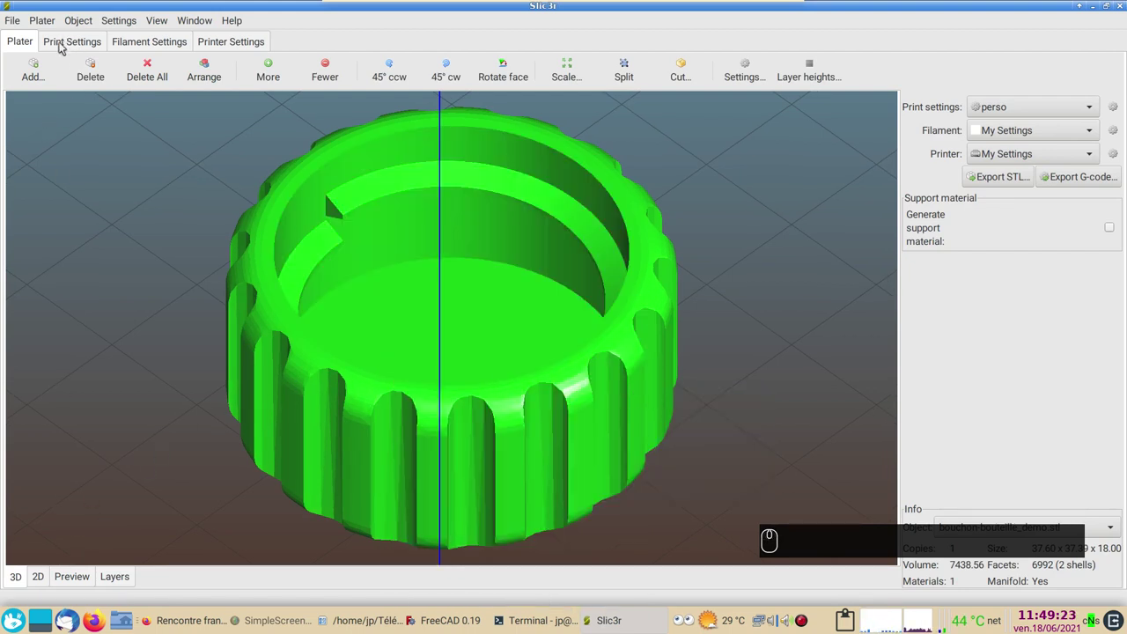
Show the sliced layer preview and orbit it to see the thread and infill inside the cap.
click(80, 579)
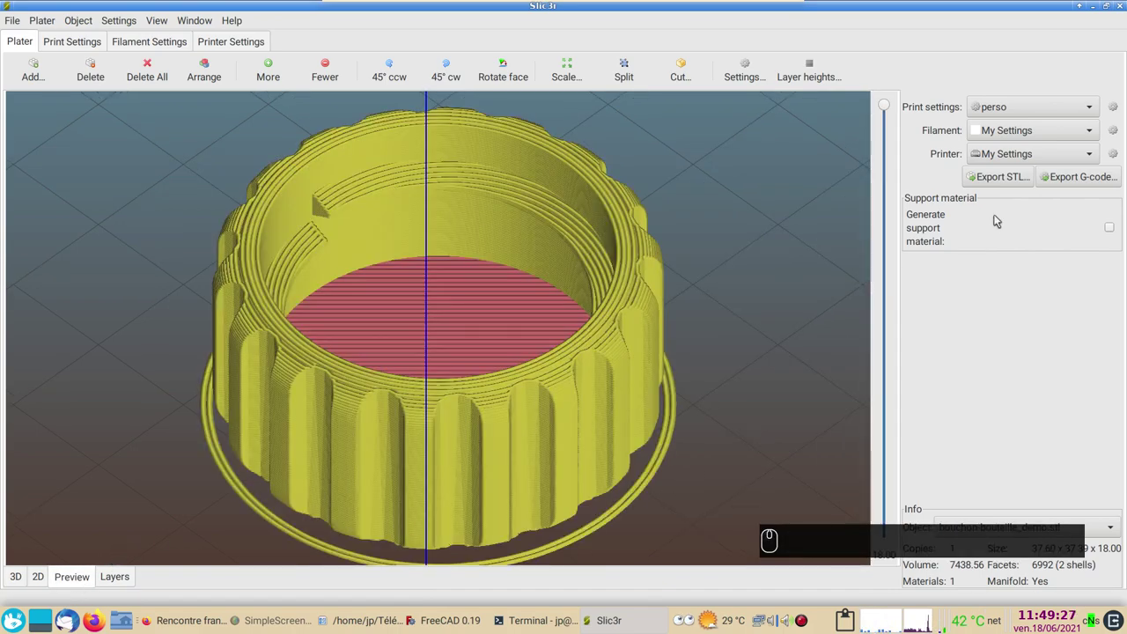
drag(778, 321, 676, 348)
middle_click(600, 289)
scroll(up, 3)
drag(669, 356, 192, 354)
drag(143, 371, 347, 382)
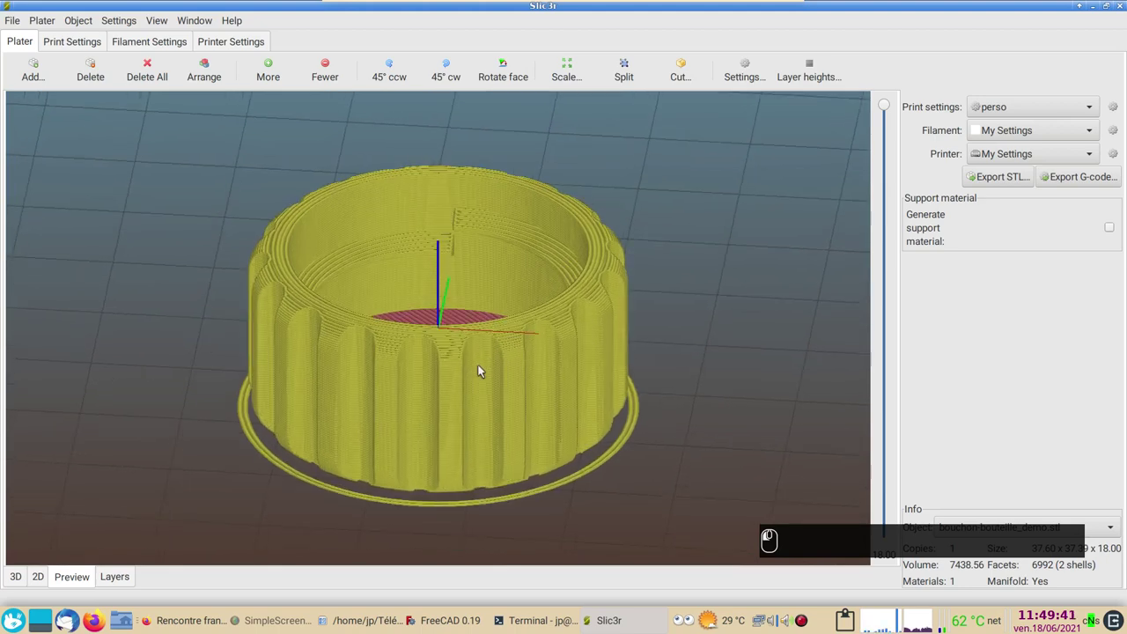
drag(480, 369, 168, 352)
scroll(up, 3)
scroll(down, 3)
middle_click(164, 349)
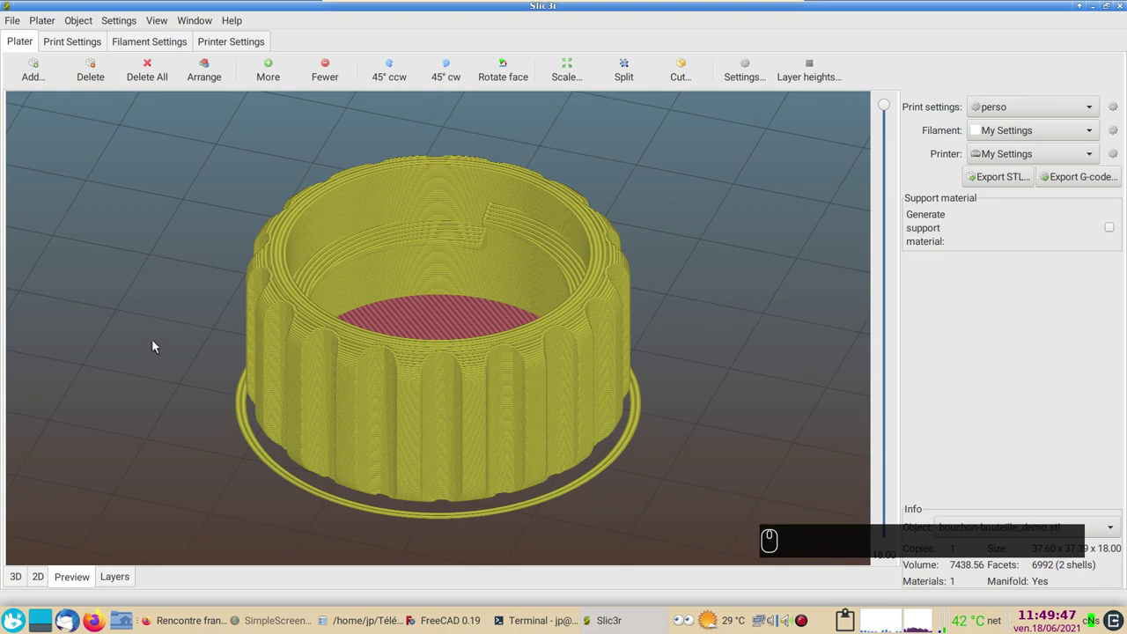
drag(708, 338, 679, 338)
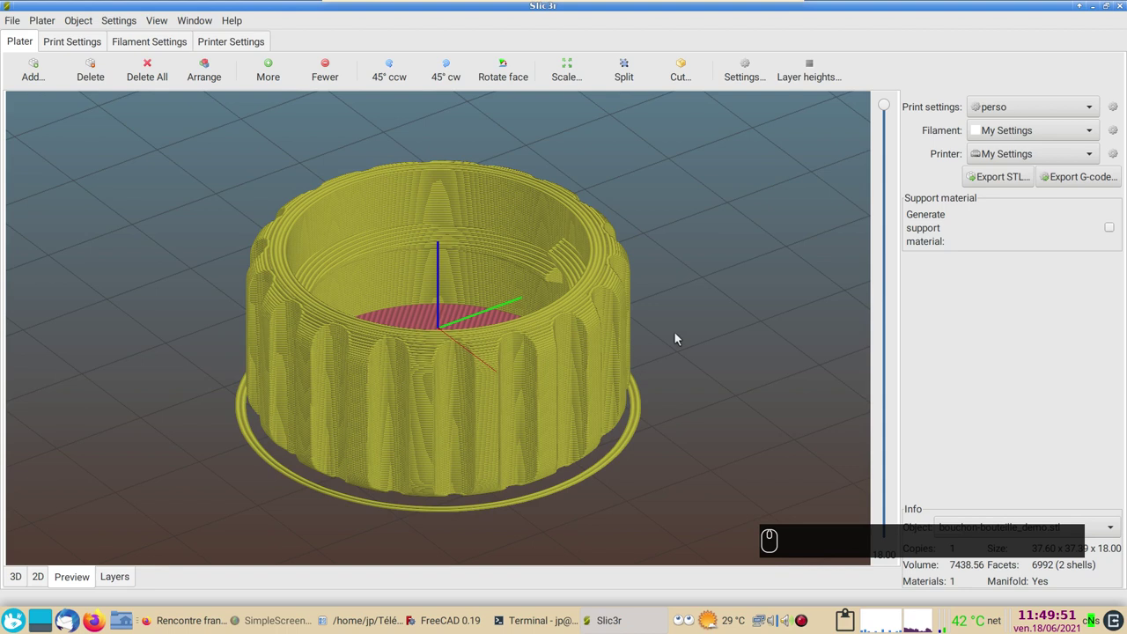